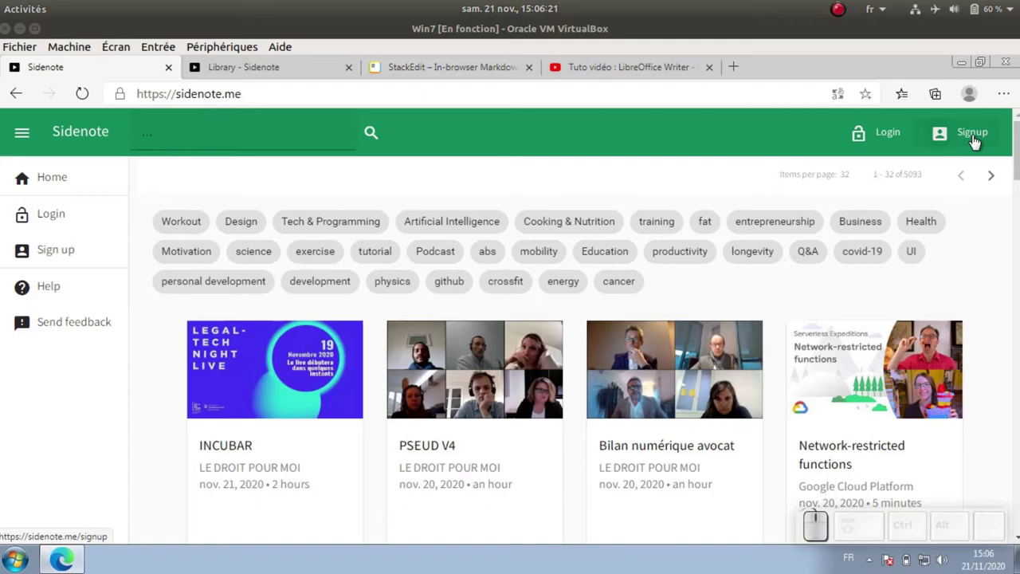
Sign in to Sidenote and reach the Library holding the Storyline JS video note
{"action": "left_click", "coordinate": [271, 70]}
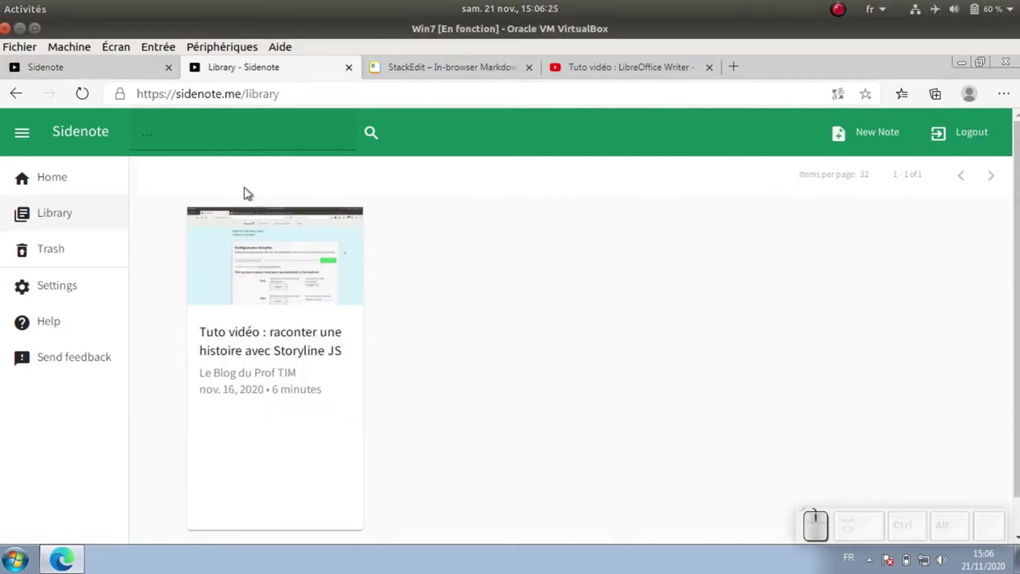
{"action": "left_click", "coordinate": [58, 214]}
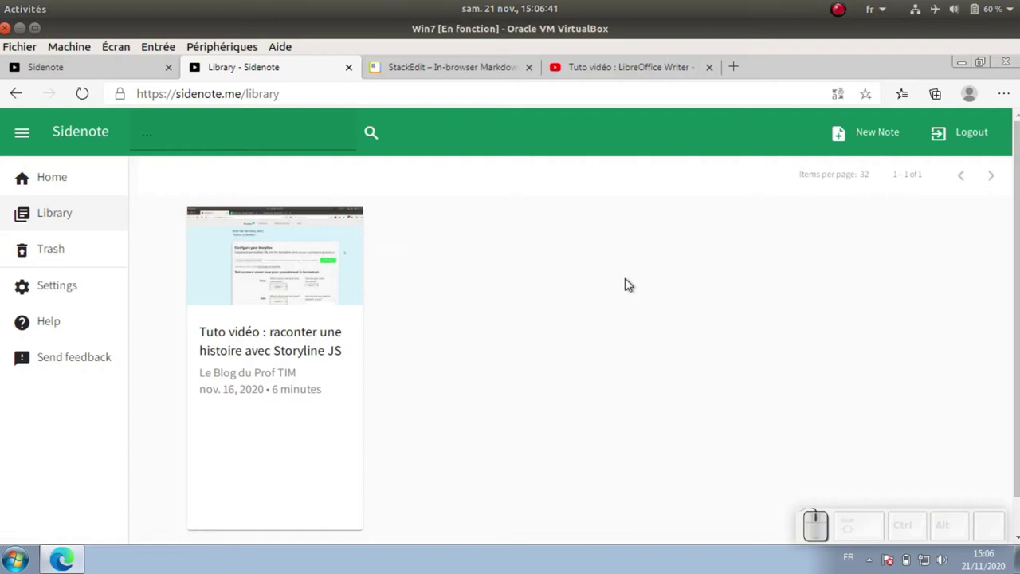
Go to the YouTube tab of the LibreOffice Writer styles tutorial to note it in Sidenote
{"action": "left_click", "coordinate": [622, 75]}
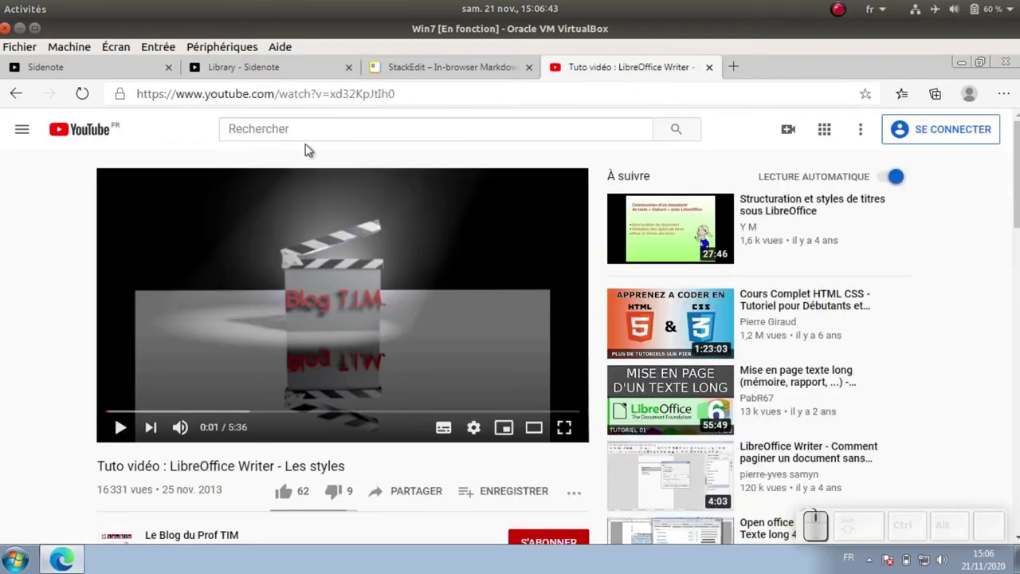
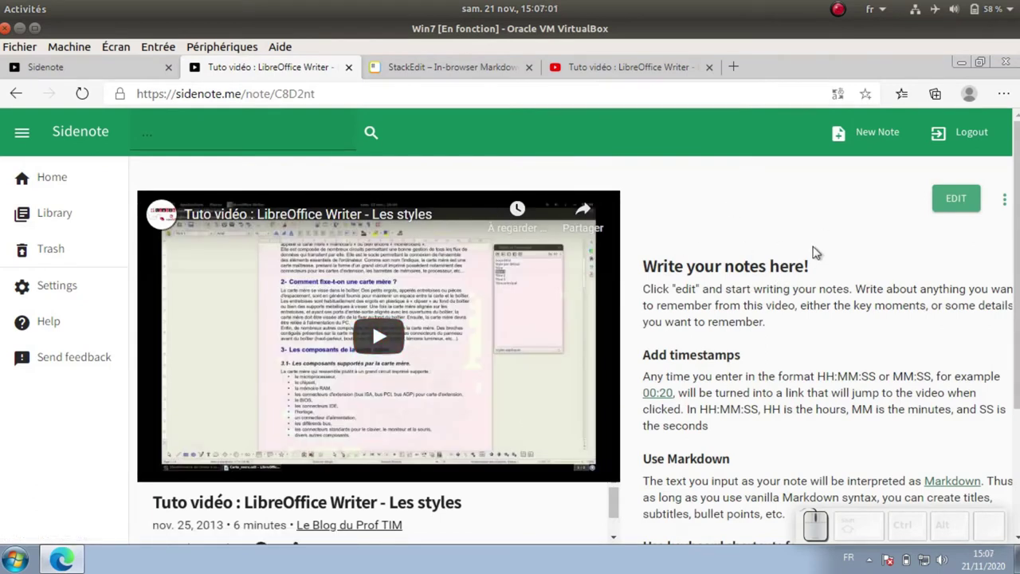
Read through Sidenote's note-taking guidance for the new styles video note
{"action": "scroll", "scroll_direction": "down", "scroll_amount": 3}
{"action": "scroll", "scroll_direction": "up", "scroll_amount": 3}
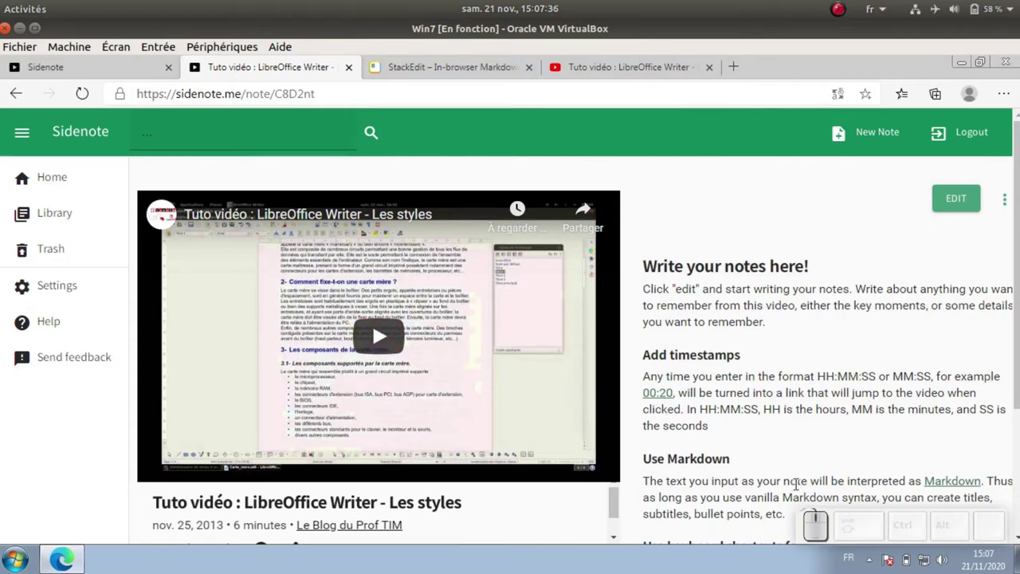
{"action": "scroll", "scroll_direction": "down", "scroll_amount": 3}
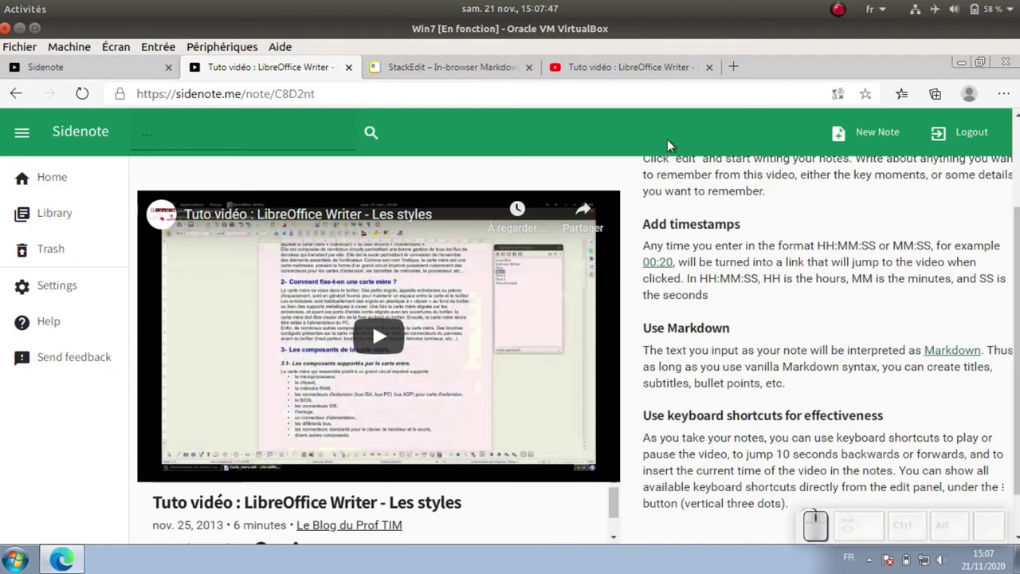
Glance at StackEdit, close the original YouTube tab and return to the Sidenote note
{"action": "left_click", "coordinate": [449, 74]}
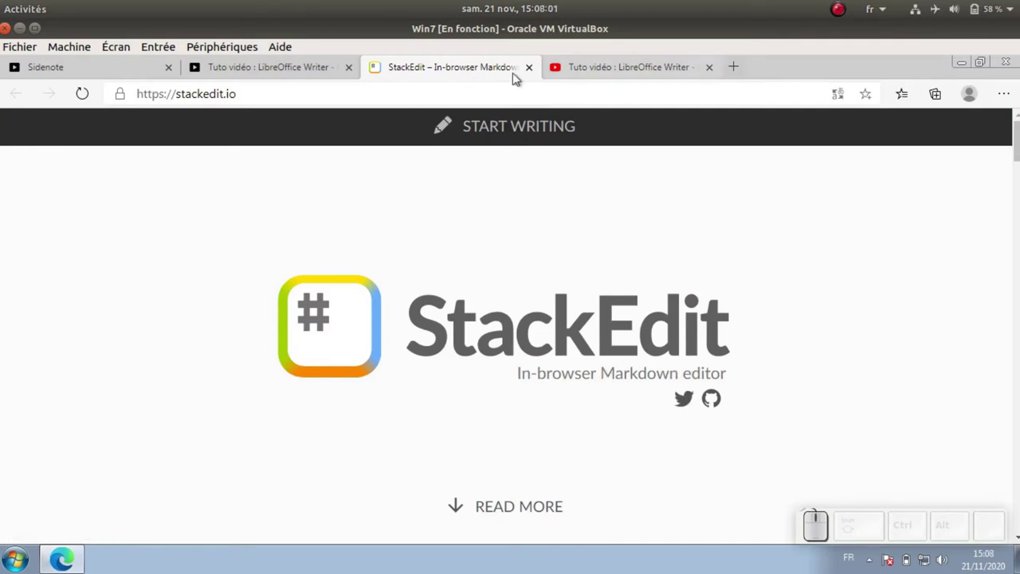
{"action": "left_click", "coordinate": [712, 68]}
{"action": "left_click", "coordinate": [273, 68]}
Switch the styles video note to edit mode and show its keyboard shortcuts reference
{"action": "scroll", "scroll_direction": "up", "scroll_amount": 3}
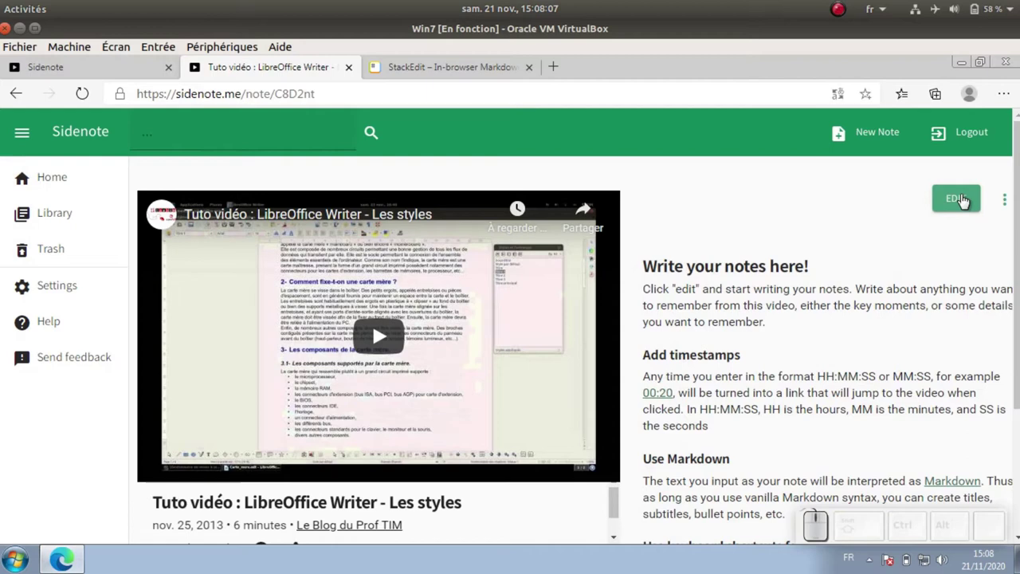
{"action": "left_click", "coordinate": [963, 197]}
{"action": "left_click", "coordinate": [695, 274]}
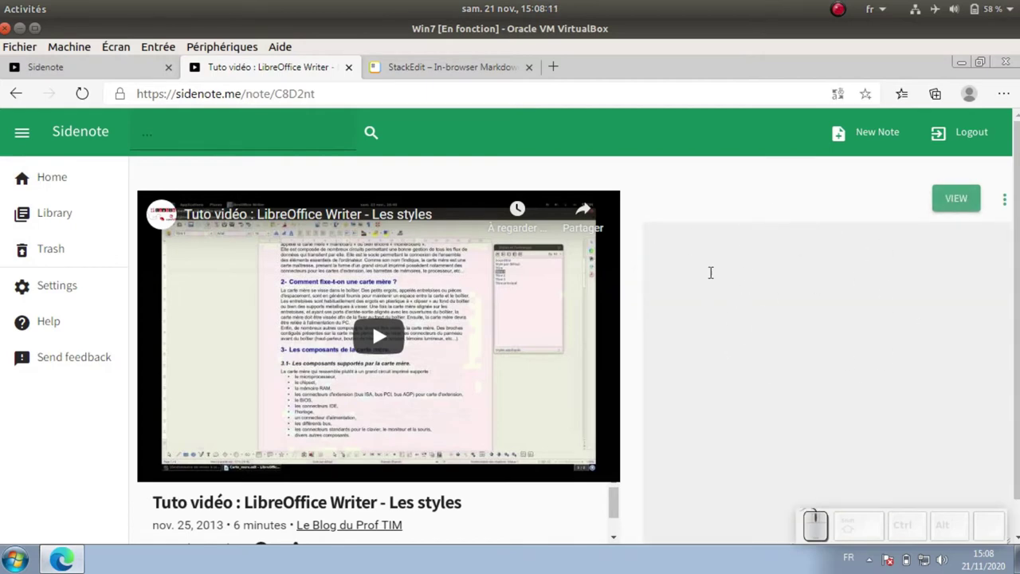
{"action": "left_click", "coordinate": [1010, 202]}
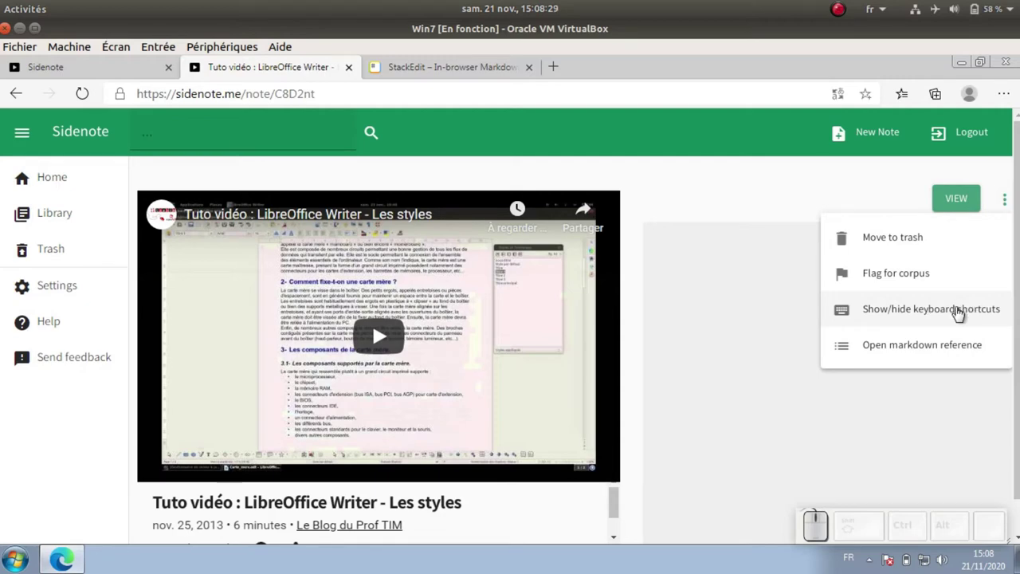
{"action": "left_click", "coordinate": [962, 312]}
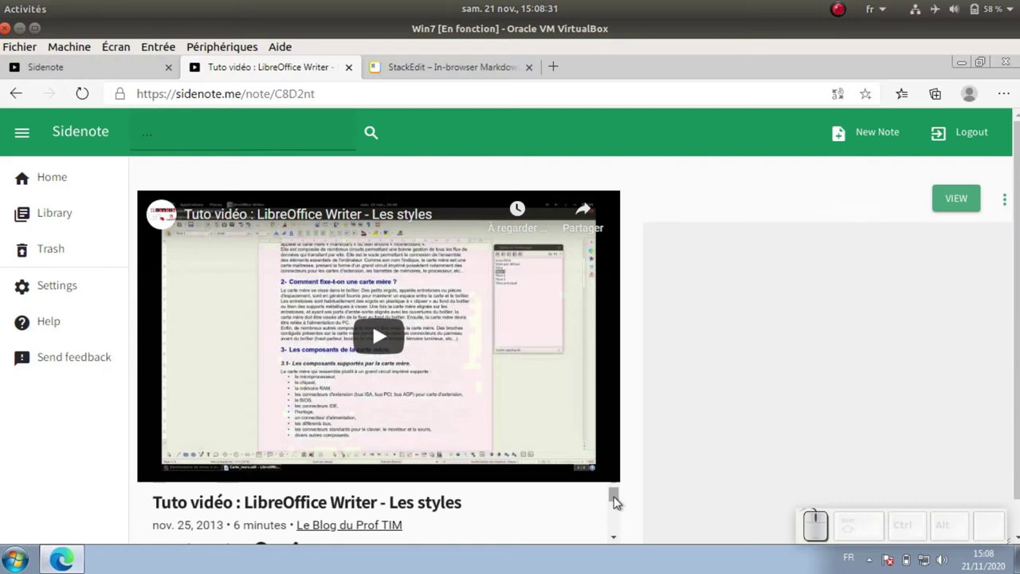
Read through the shortcuts for pausing, skipping, time markers and indenting
{"action": "left_click_drag", "start_coordinate": [618, 500], "coordinate": [618, 519]}
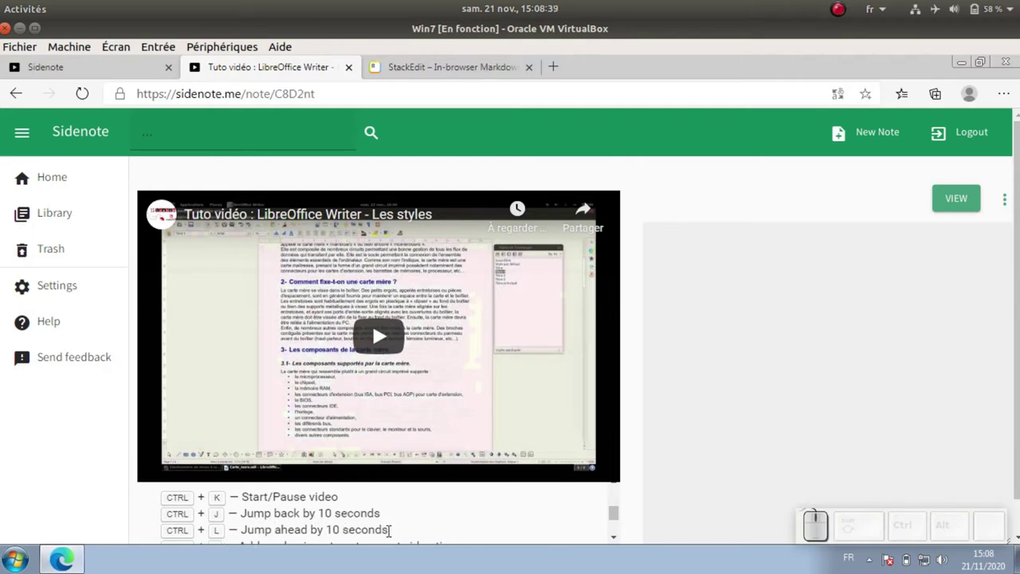
{"action": "left_click_drag", "start_coordinate": [619, 516], "coordinate": [619, 533]}
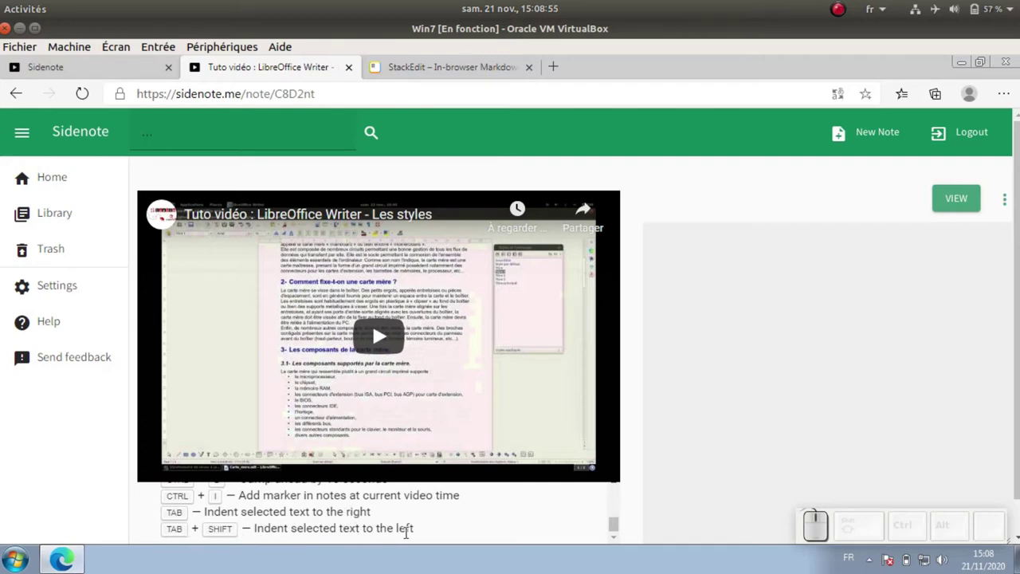
{"action": "left_click_drag", "start_coordinate": [614, 532], "coordinate": [645, 476]}
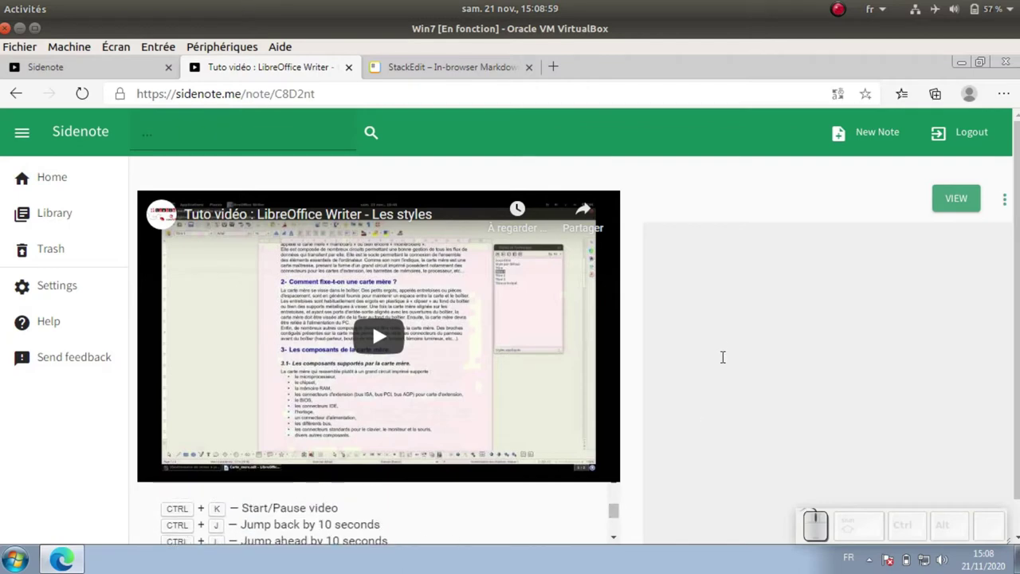
Play the video to 0:06 and record the entry '00:06 introduction de la vidéo' with Ctrl+I
{"action": "left_click", "coordinate": [383, 337]}
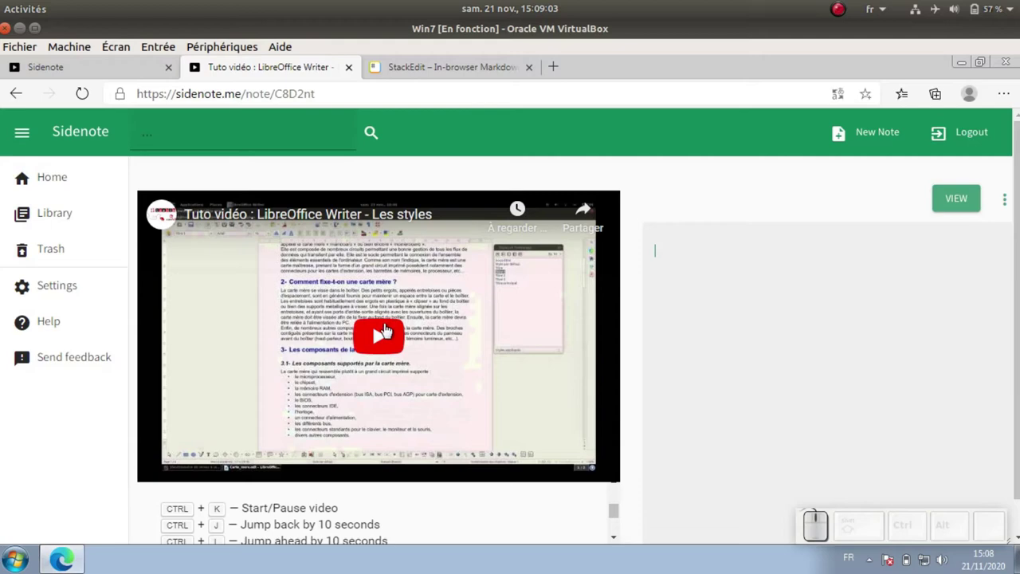
{"action": "left_click", "coordinate": [378, 337]}
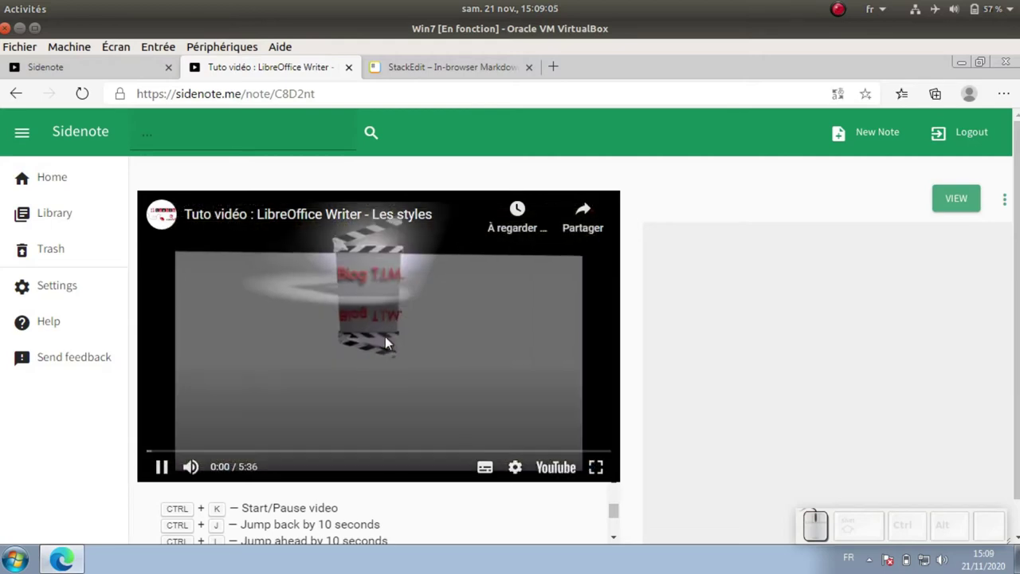
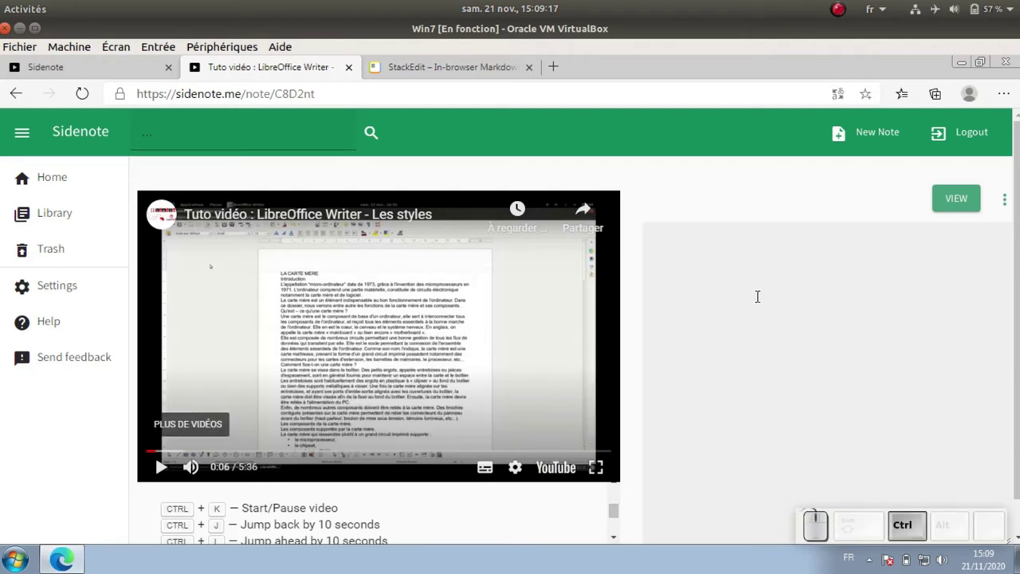
{"action": "key", "text": "ctrl+i"}
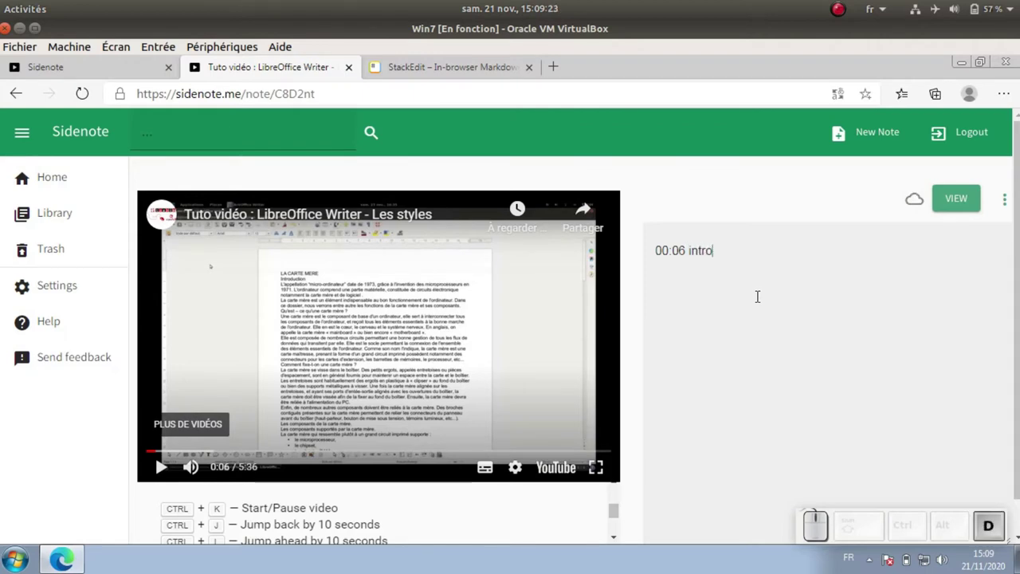
{"action": "key", "text": "space"}
{"action": "key", "text": "space"}
{"action": "key", "text": "space"}
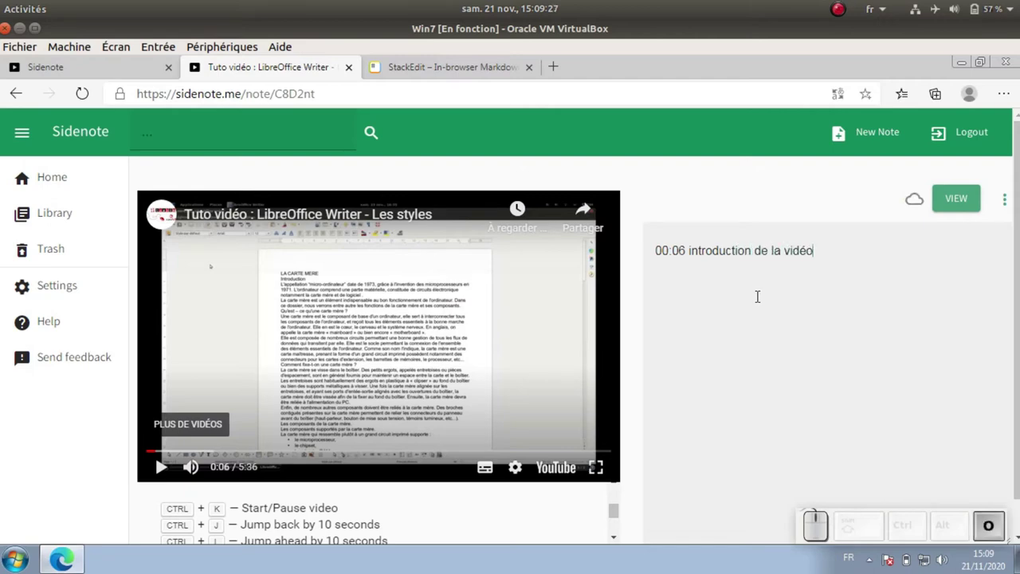
{"action": "key", "text": "Return"}
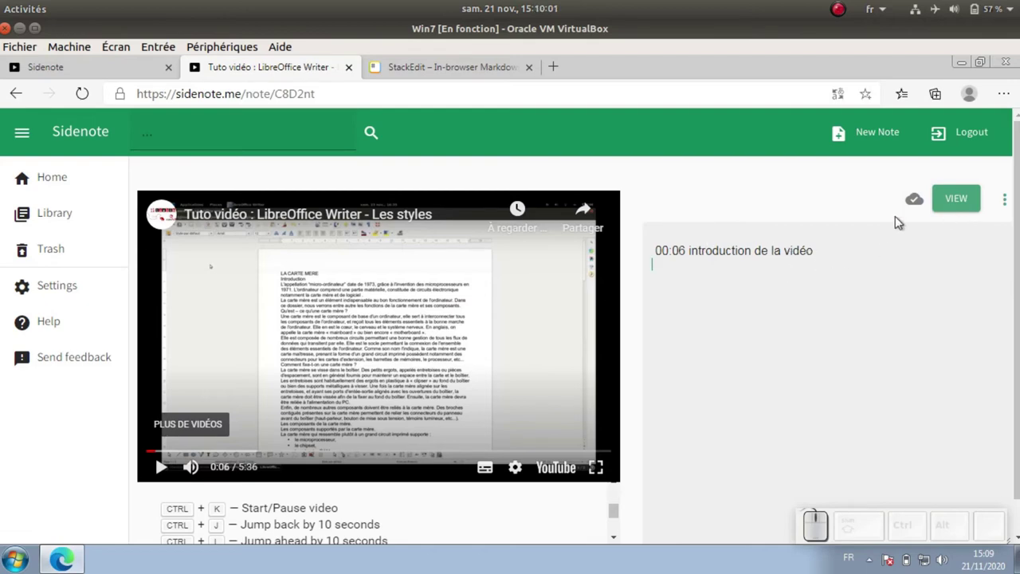
Start StackEdit past its welcome and create an empty file named Styles
{"action": "left_click", "coordinate": [472, 75]}
{"action": "left_click", "coordinate": [451, 121]}
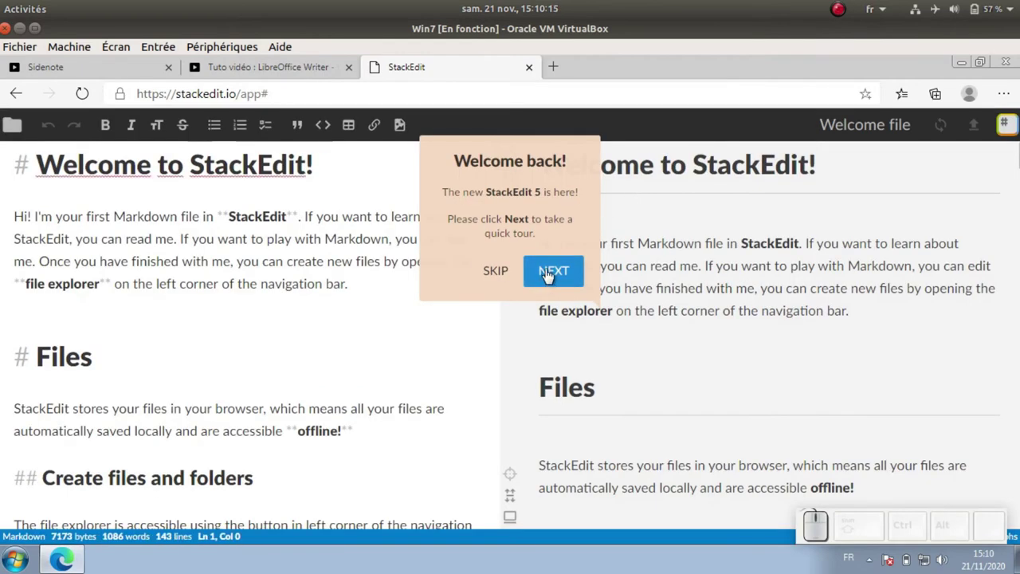
{"action": "left_click", "coordinate": [501, 272]}
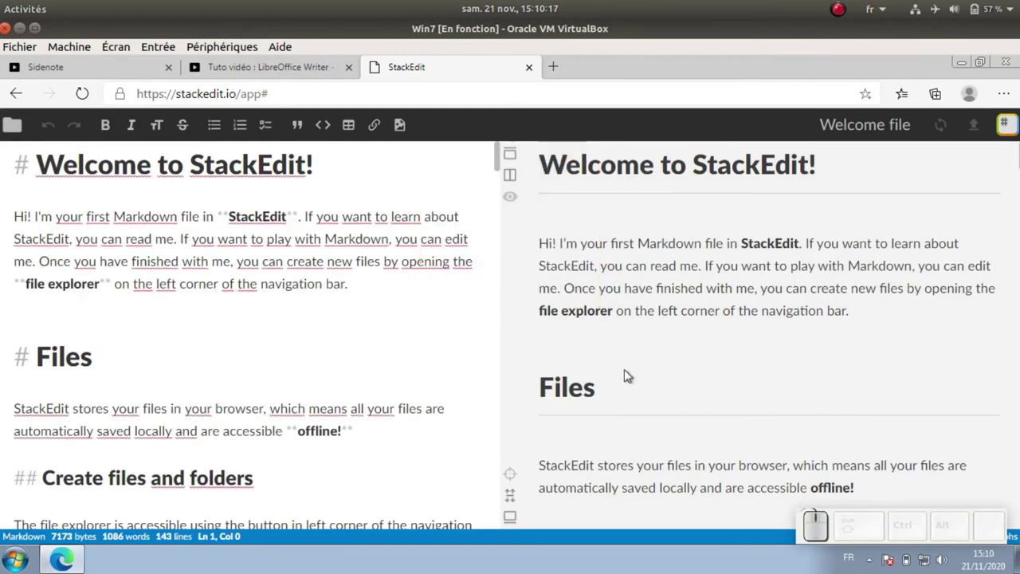
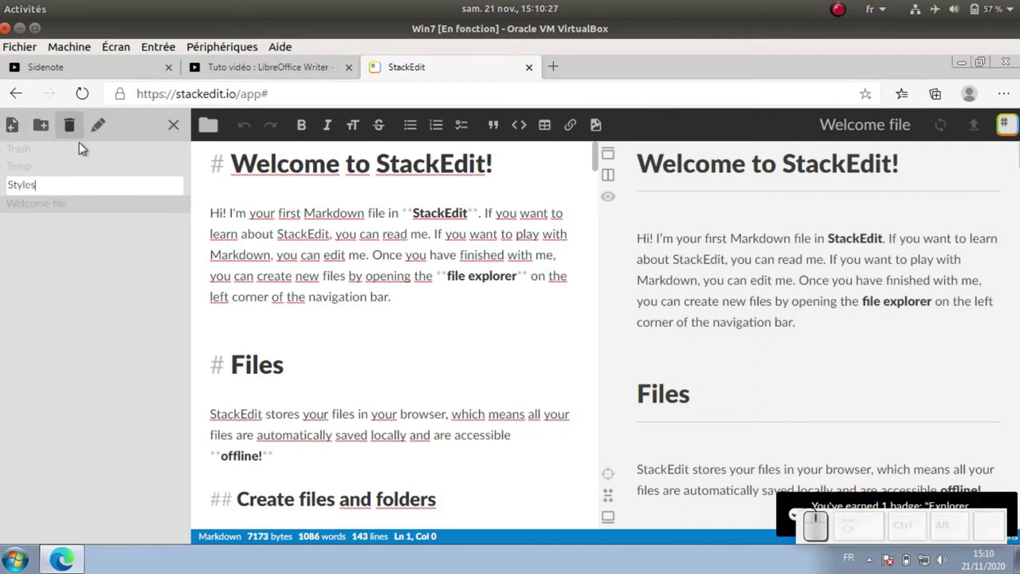
{"action": "key", "text": "Return"}
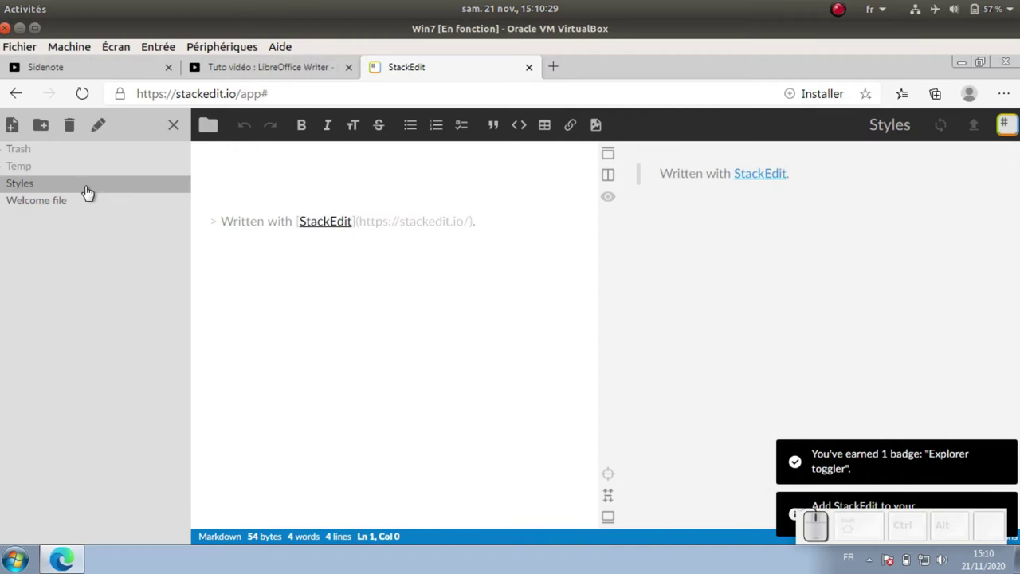
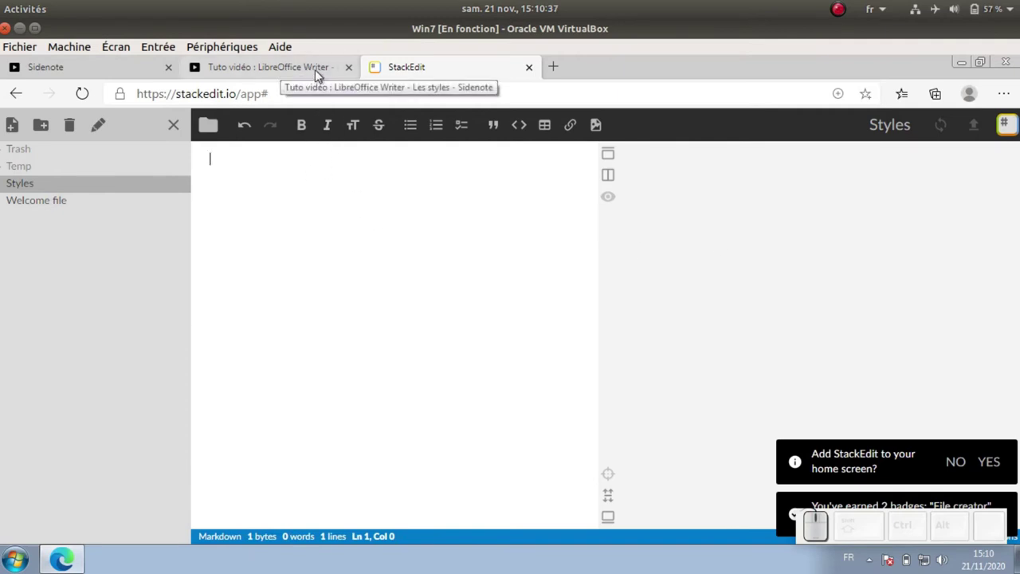
{"action": "left_click", "coordinate": [247, 73]}
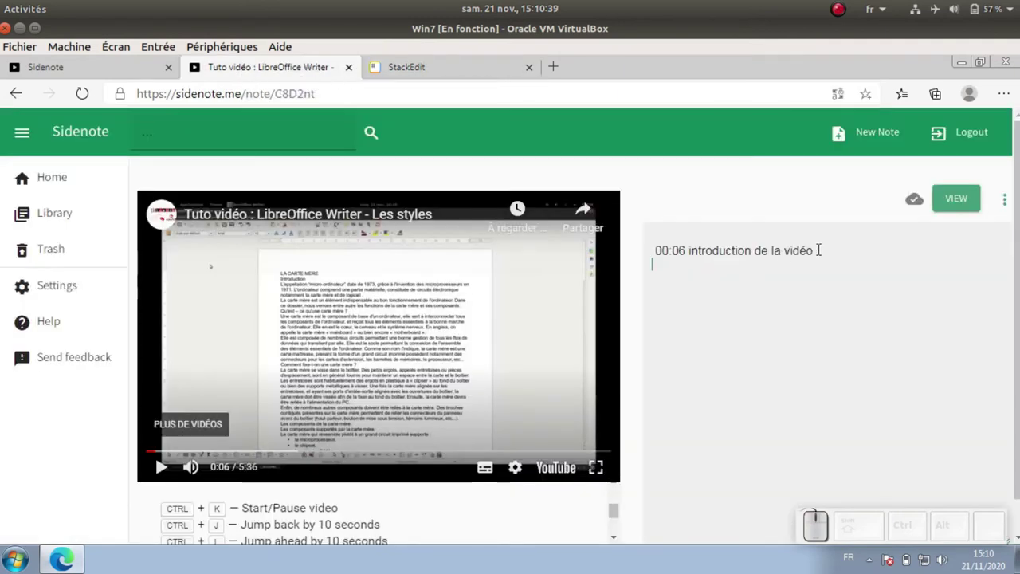
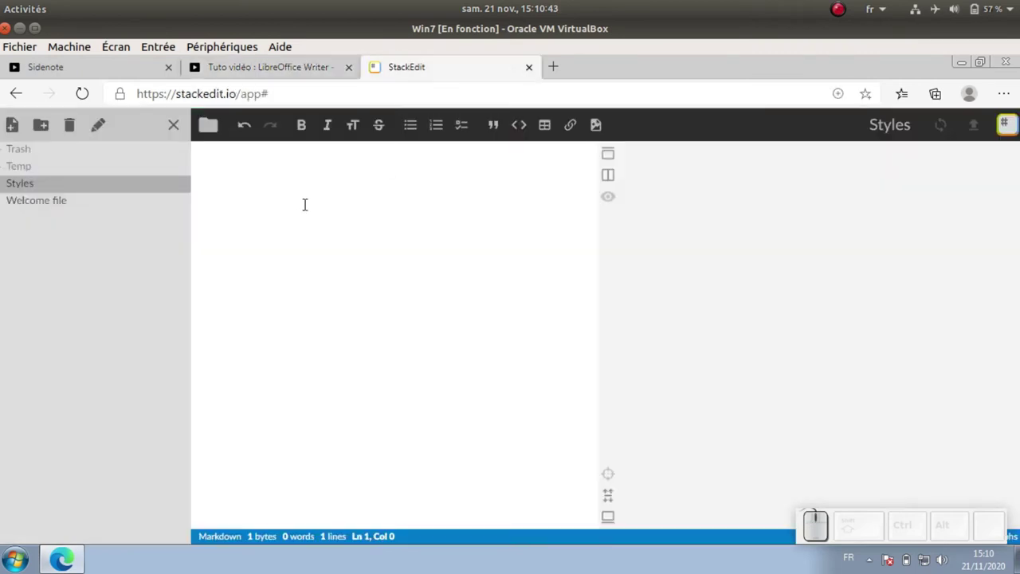
Write '00:06 Introduction de la vidéo sur les styles de paragraphes' in the Styles file
{"action": "key", "text": "KP_0"}
{"action": "key", "text": ";"}
{"action": "key", "text": "BackSpace"}
{"action": "key", "text": "KP_0"}
{"action": "key", "text": "KP_6"}
{"action": "key", "text": "space"}
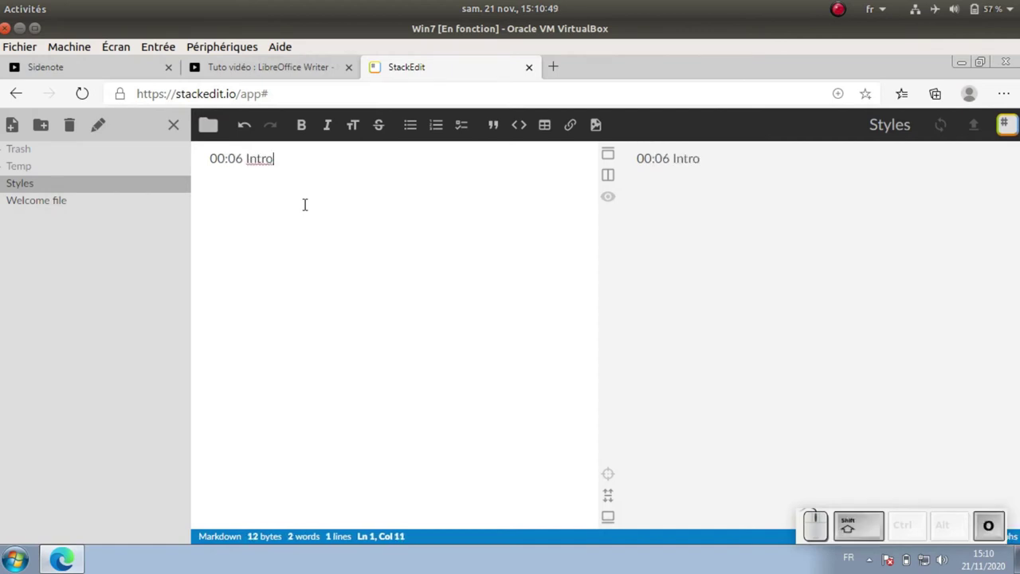
{"action": "key", "text": "shift+space"}
{"action": "key", "text": "shift+space"}
{"action": "key", "text": "shift+space"}
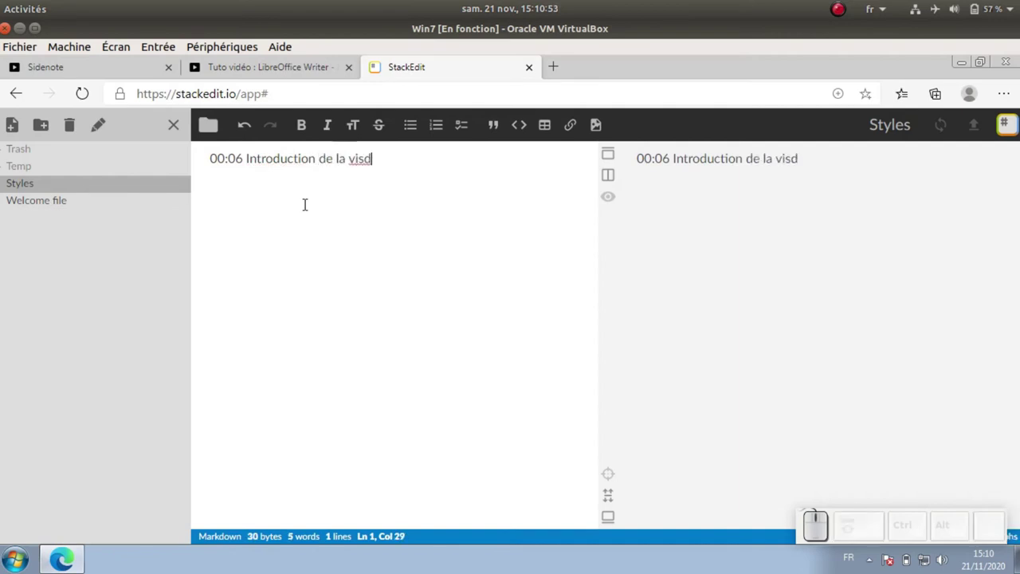
{"action": "key", "text": "BackSpace"}
{"action": "key", "text": "space"}
{"action": "key", "text": "BackSpace"}
{"action": "key", "text": "space"}
{"action": "key", "text": "space"}
{"action": "key", "text": "space"}
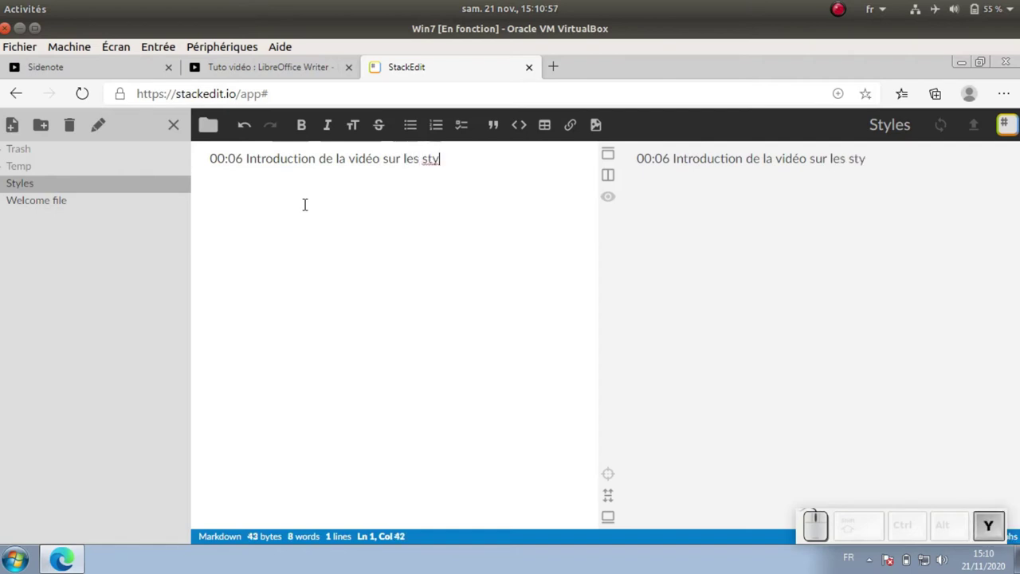
{"action": "key", "text": "space"}
{"action": "key", "text": "space"}
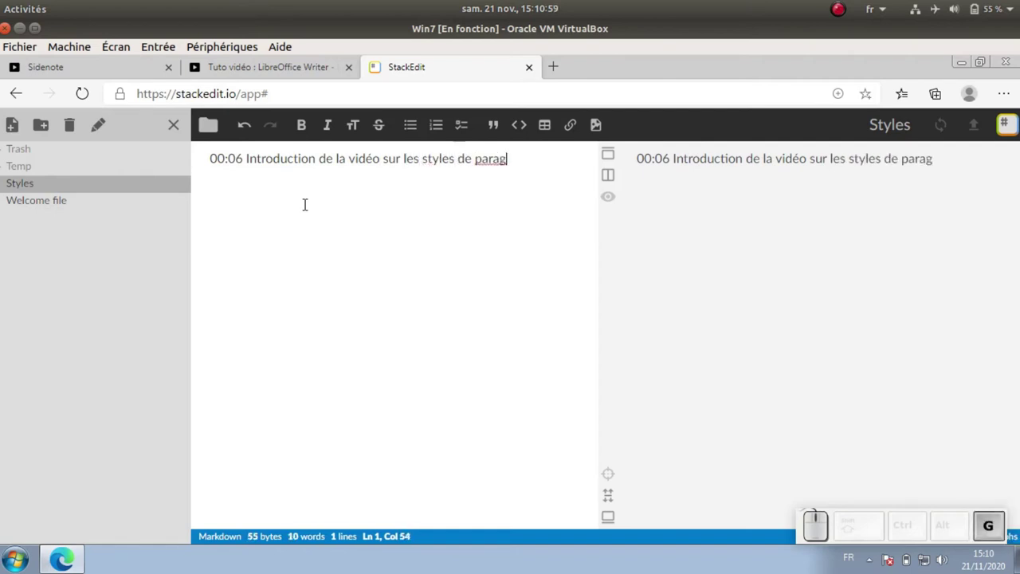
{"action": "key", "text": "BackSpace"}
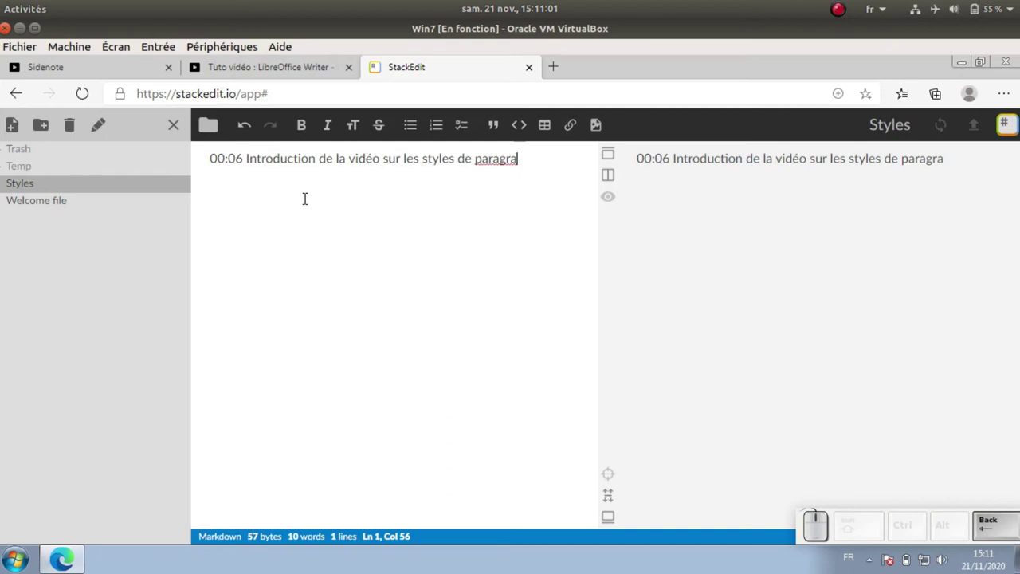
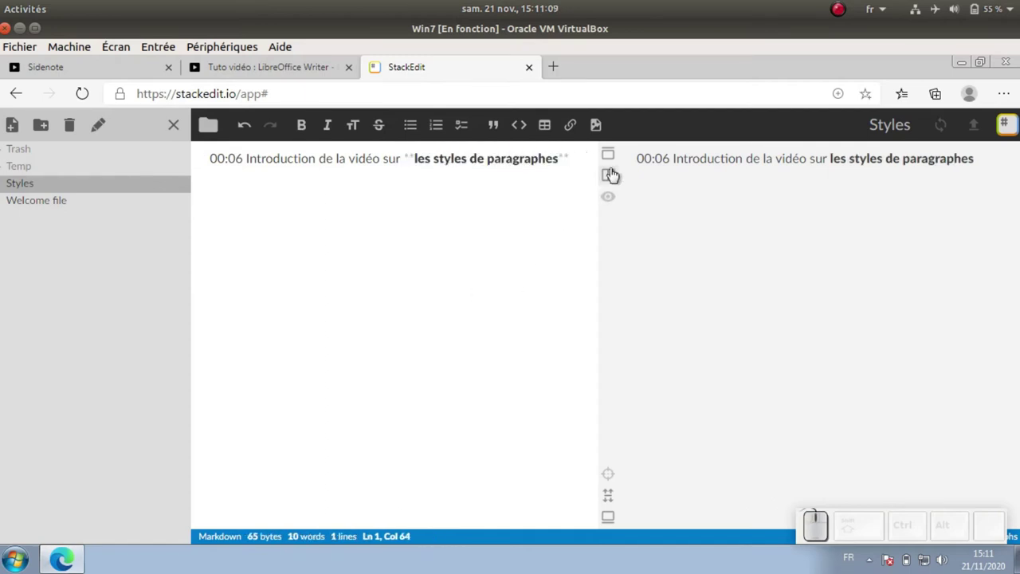
Start a new line with the 00:20 timestamp and the word Styles
{"action": "key", "text": "Return"}
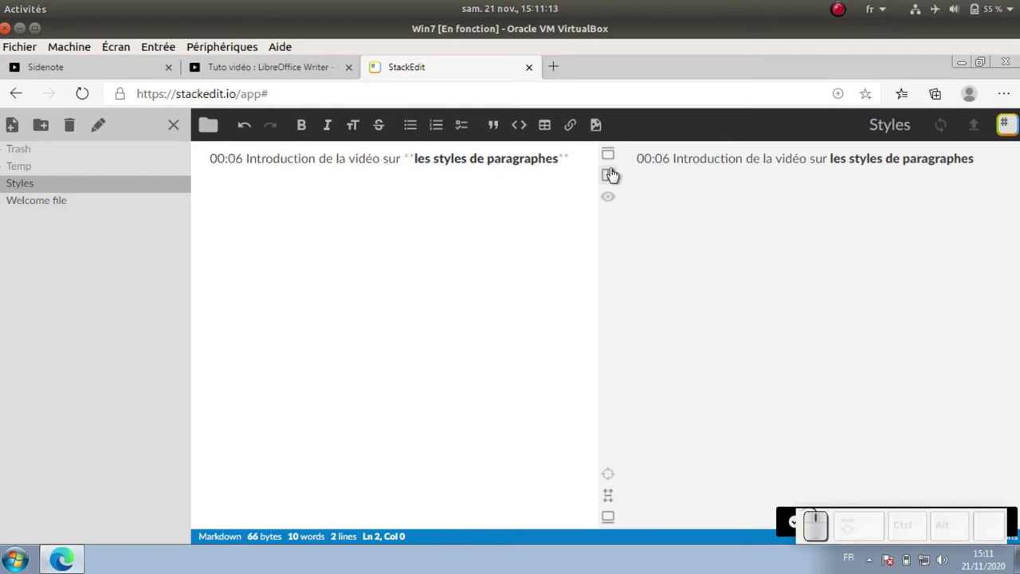
{"action": "key", "text": "KP_0"}
{"action": "key", "text": "KP_2"}
{"action": "key", "text": "KP_0"}
{"action": "key", "text": "space"}
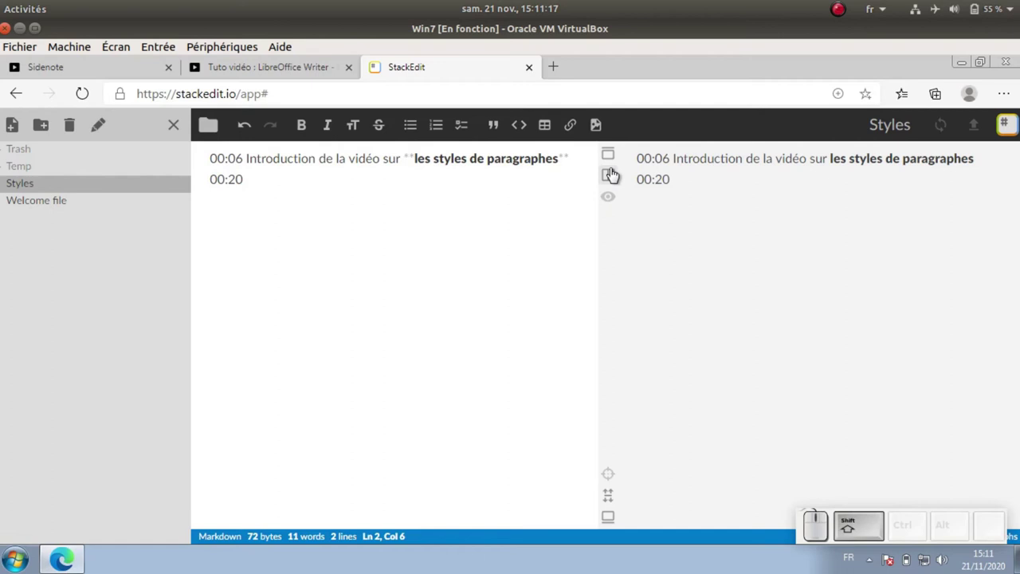
{"action": "key", "text": "BackSpace"}
{"action": "key", "text": "BackSpace"}
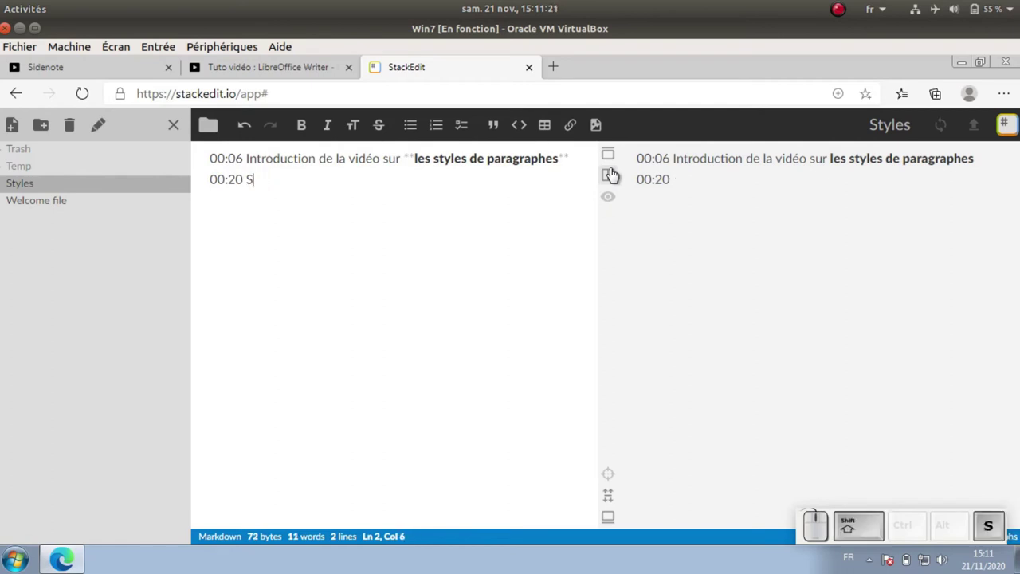
{"action": "key", "text": "shift+BackSpace"}
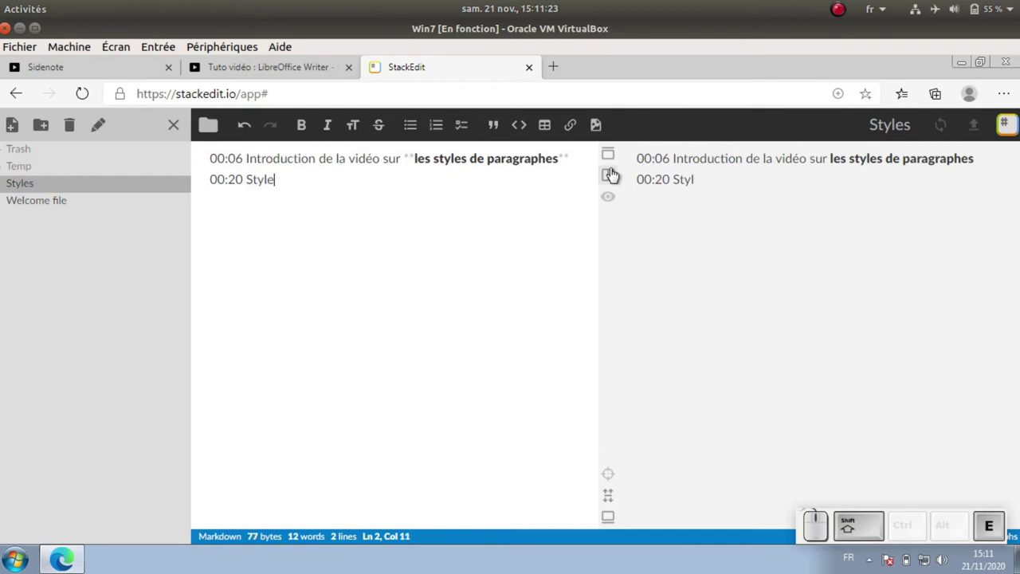
Complete the menu path '> Editer le style', fixing the accent typo
{"action": "key", "text": "shift+space"}
{"action": "key", "text": "shift+<"}
{"action": "key", "text": "shift+space"}
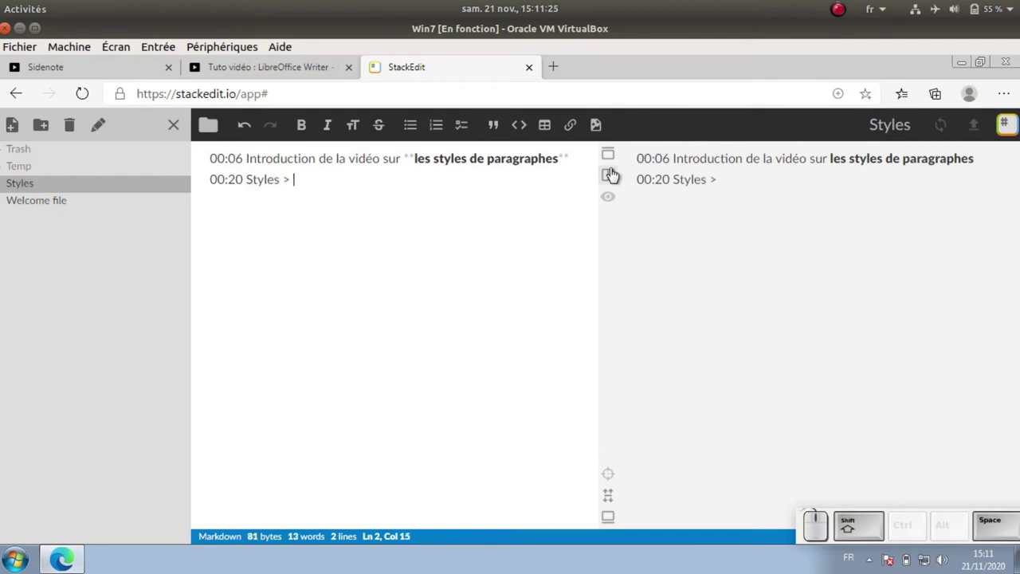
{"action": "key", "text": "shift+Caps_Lock"}
{"action": "key", "text": "shift+space"}
{"action": "key", "text": "shift+space"}
{"action": "key", "text": "u"}
{"action": "key", "text": "BackSpace"}
{"action": "key", "text": "t"}
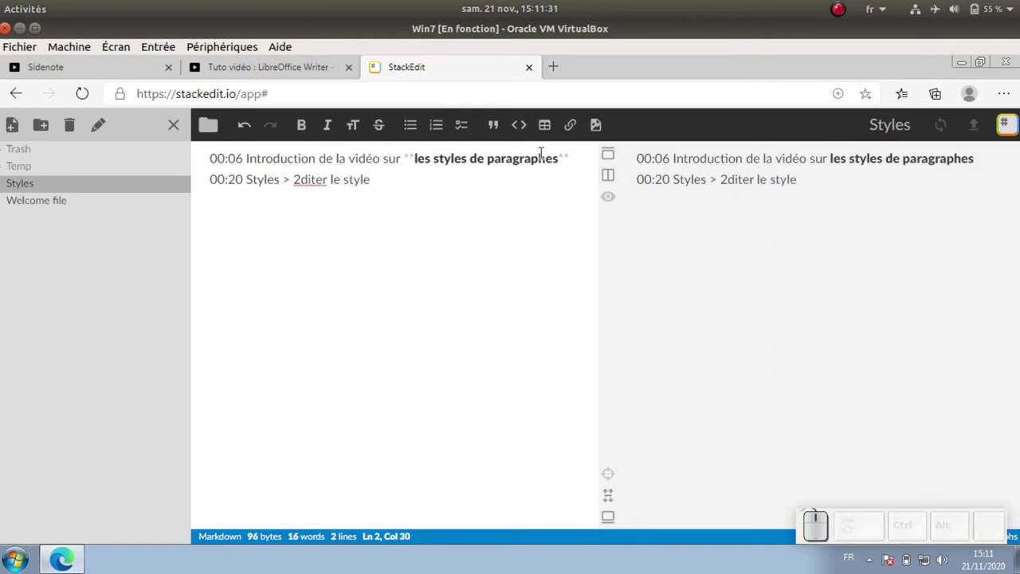
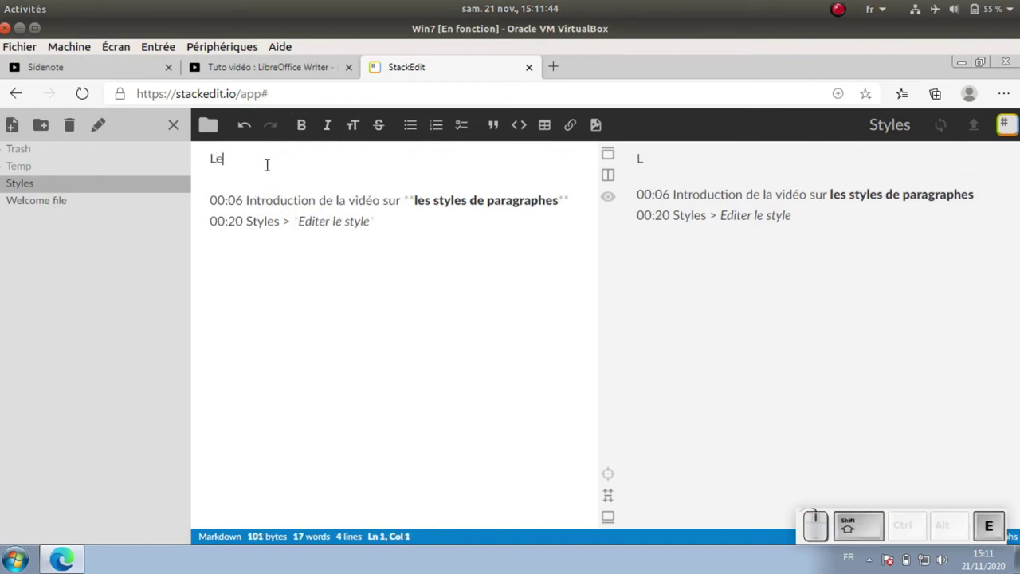
Title the file 'Les styles dans LibreOffice' as a heading and copy the whole note
{"action": "key", "text": "shift+space"}
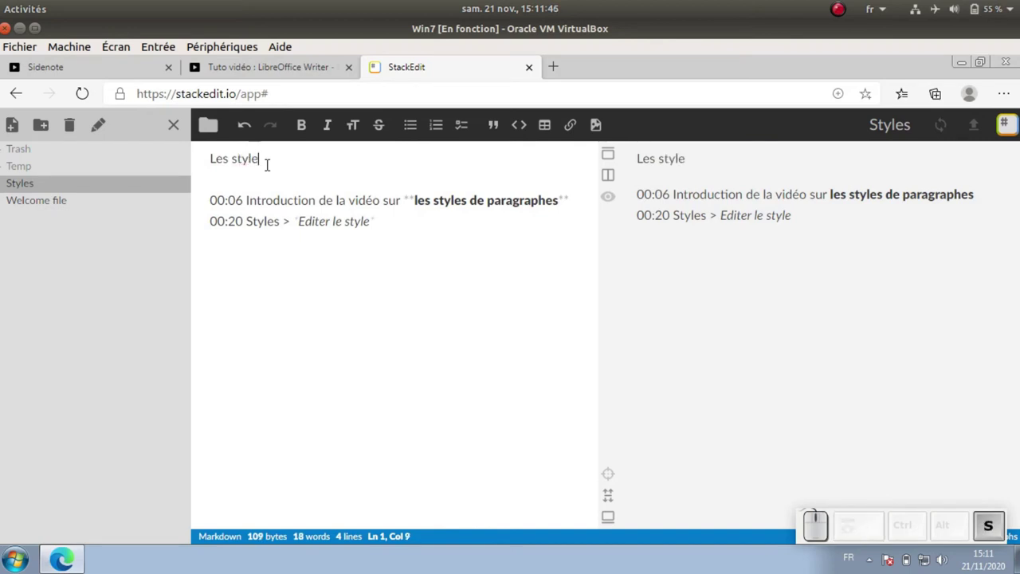
{"action": "key", "text": "space"}
{"action": "key", "text": "space"}
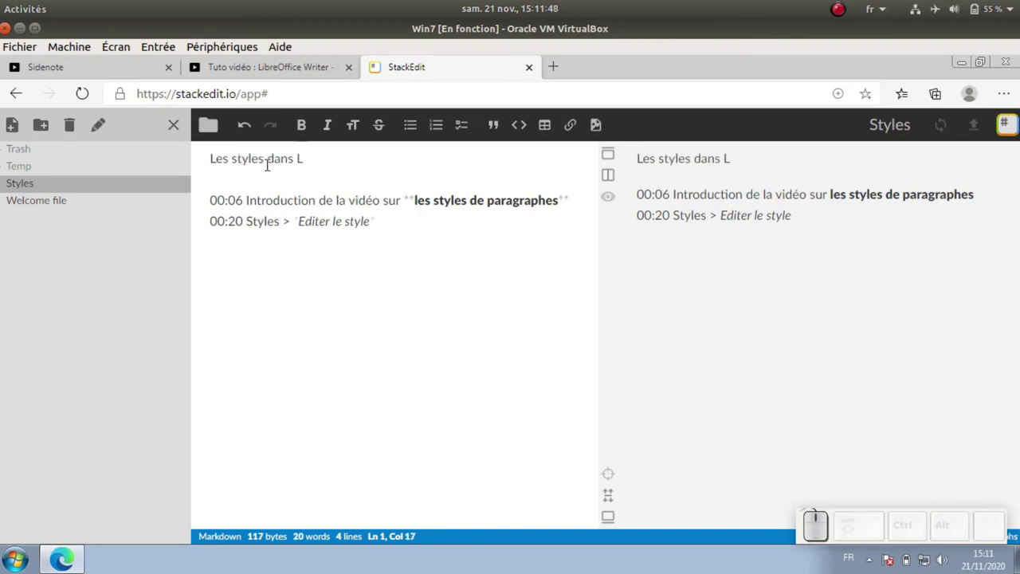
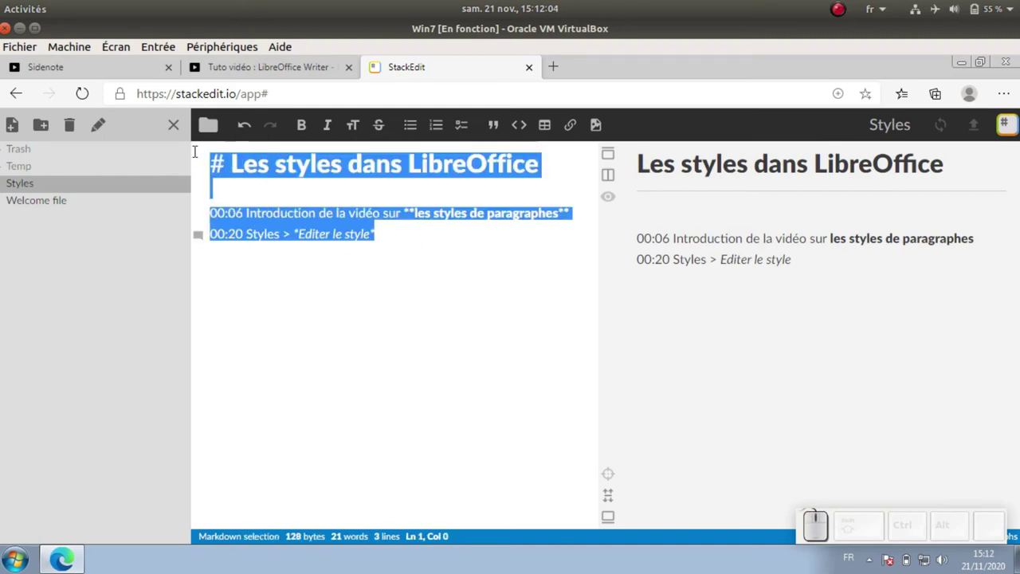
{"action": "key", "text": "ctrl+c"}
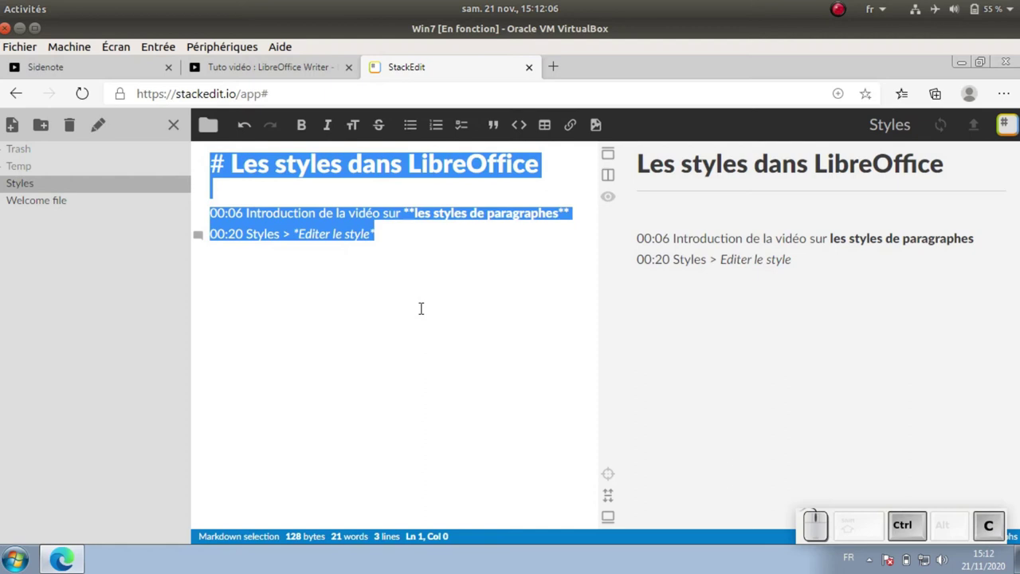
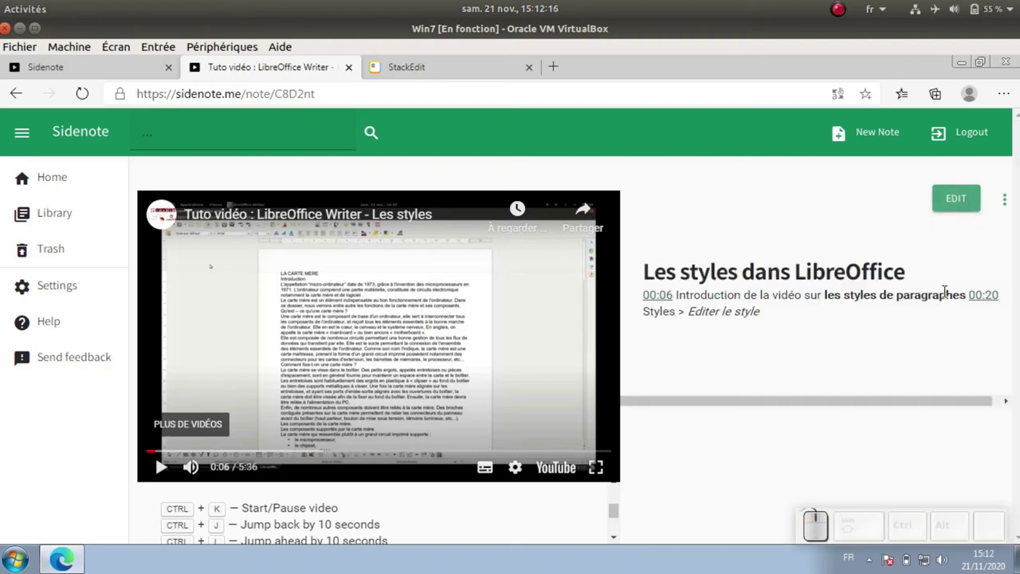
Play the video from the pasted notes' clickable timestamp beside the rendered Markdown
{"action": "left_click", "coordinate": [988, 297]}
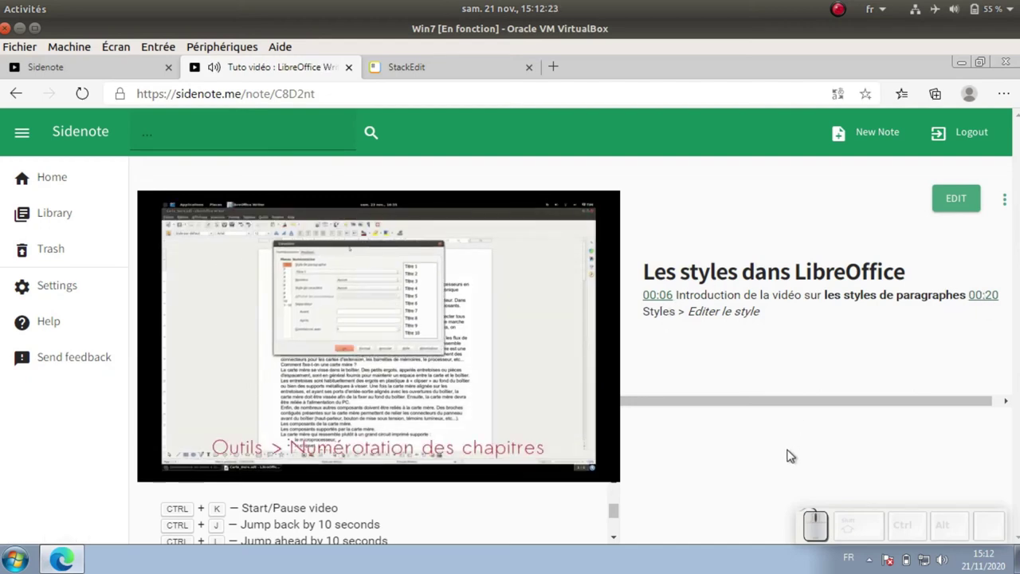
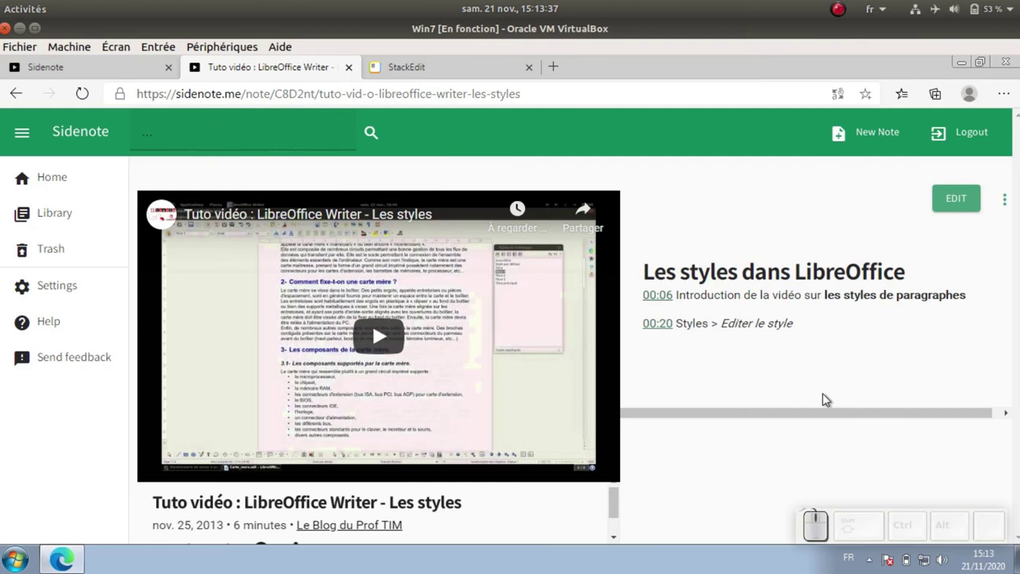
Bring up the share menu for the styles-video note below the video
{"action": "scroll", "scroll_direction": "down", "scroll_amount": 3}
{"action": "left_click_drag", "start_coordinate": [621, 504], "coordinate": [318, 490]}
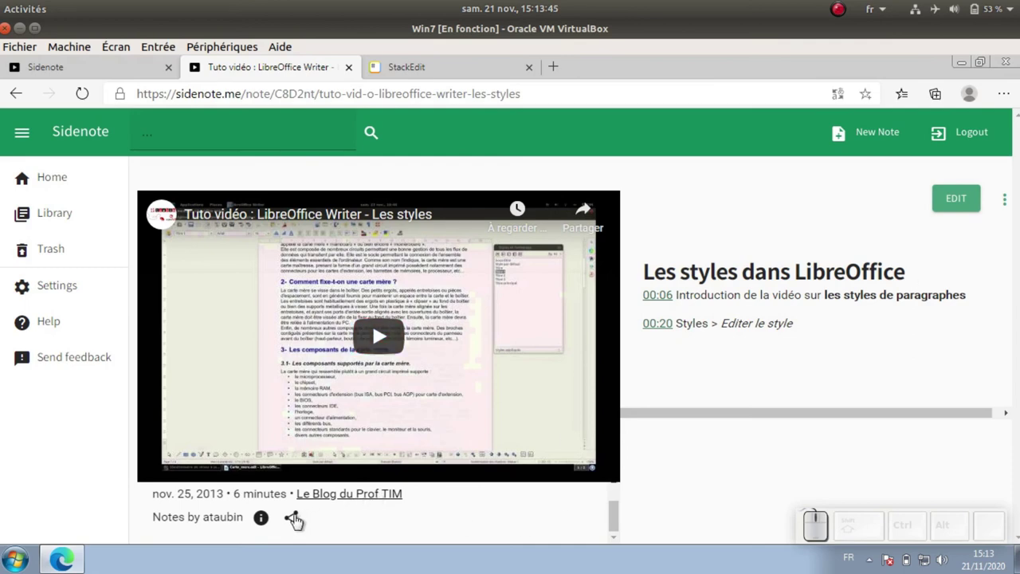
{"action": "left_click", "coordinate": [300, 519]}
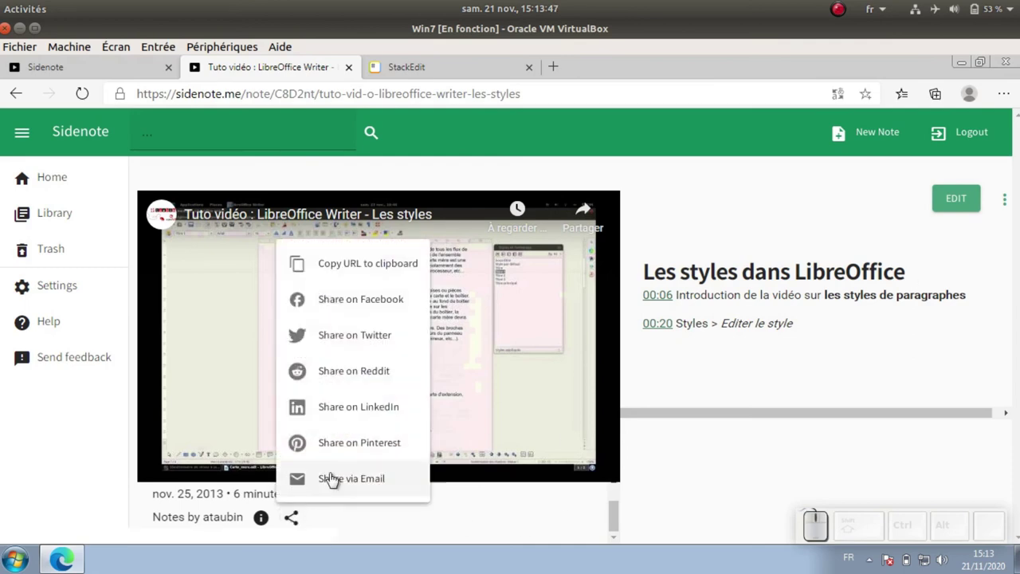
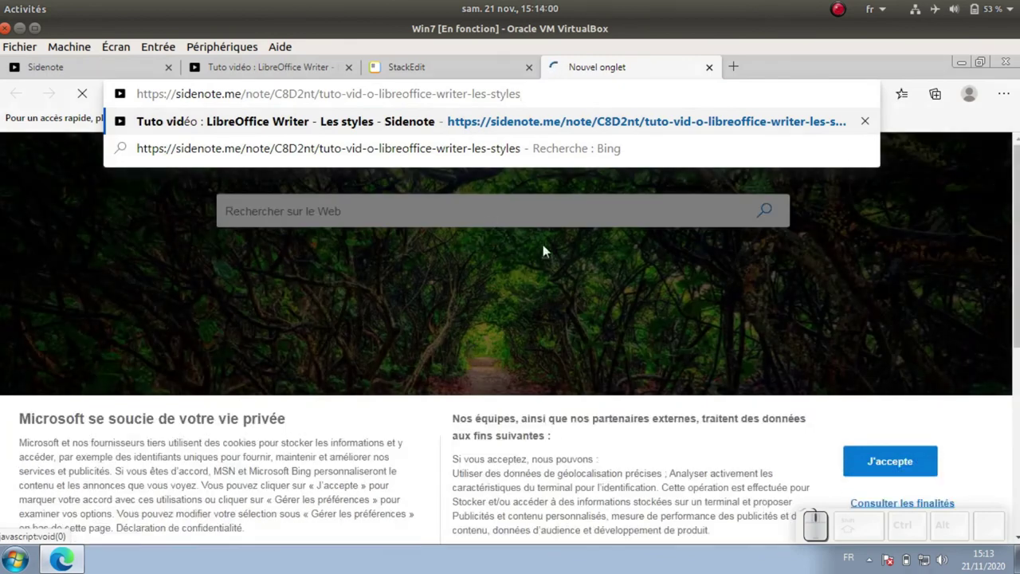
Load the copied Sidenote share link in the new Edge tab
{"action": "key", "text": "Return"}
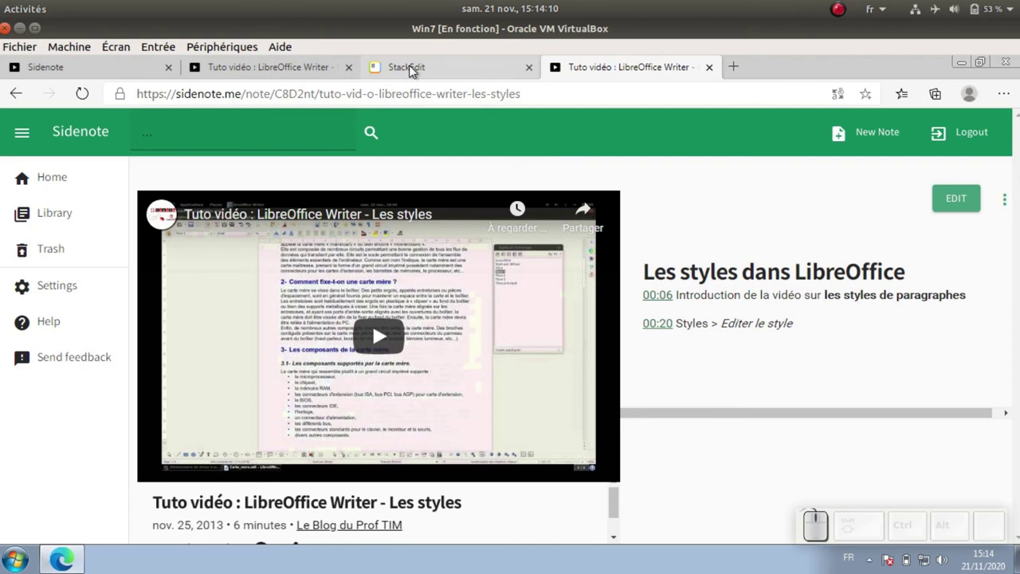
Browse the StackEdit menu down to the import and export section
{"action": "left_click", "coordinate": [414, 70]}
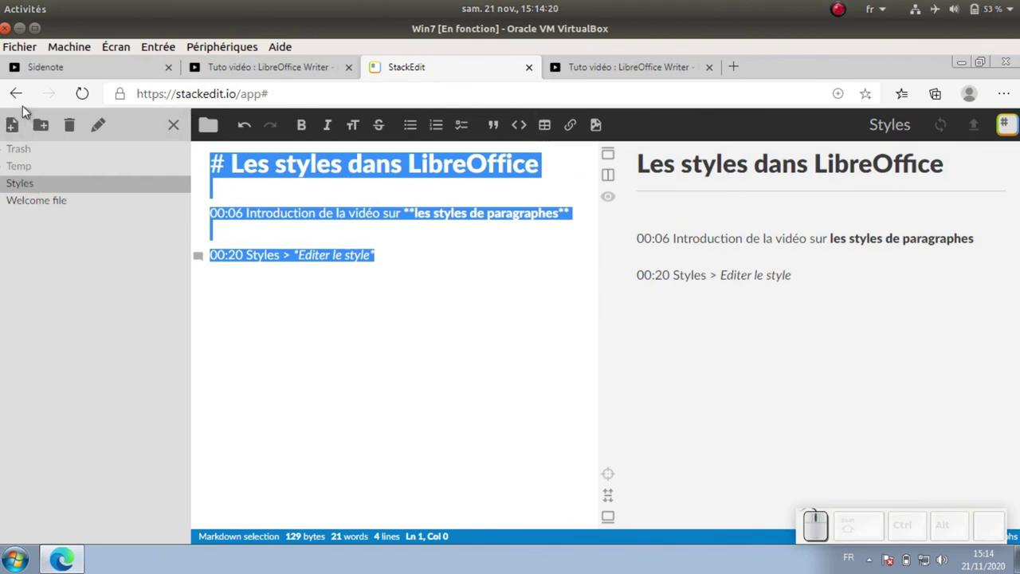
{"action": "left_click", "coordinate": [169, 125]}
{"action": "left_click", "coordinate": [153, 169]}
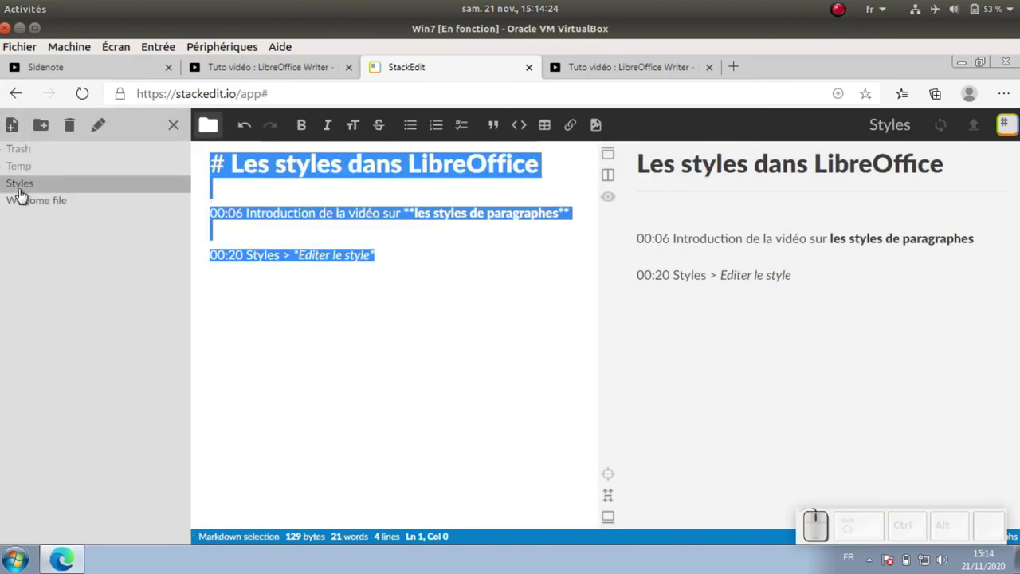
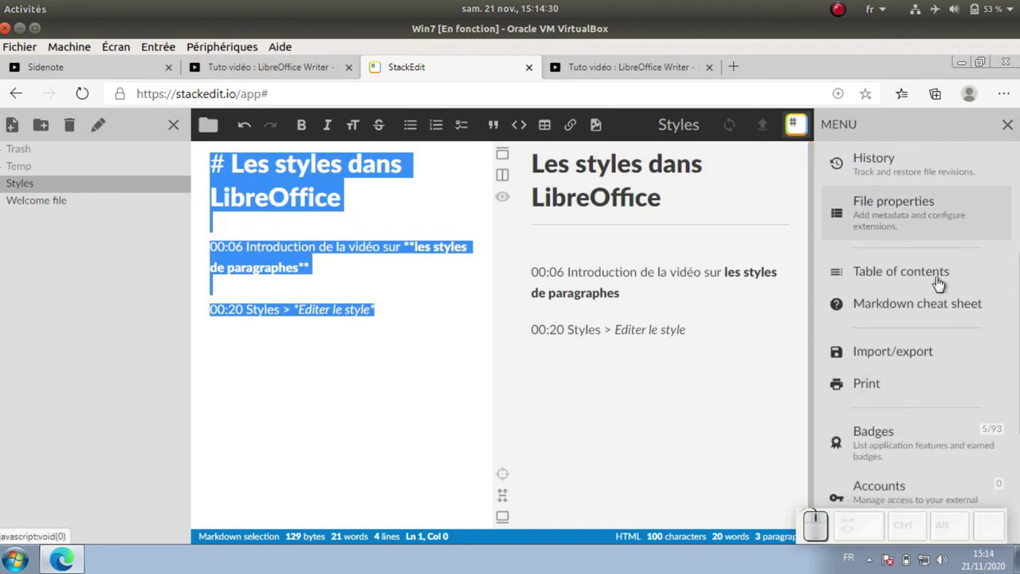
{"action": "scroll", "scroll_direction": "down", "scroll_amount": 3}
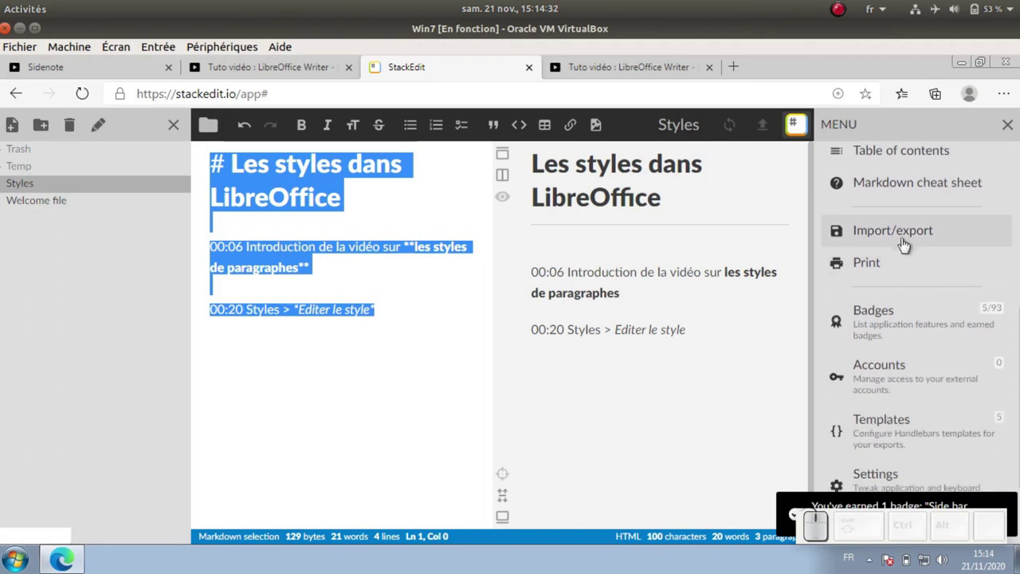
Choose Export as Markdown for the 'Les styles dans LibreOffice' note
{"action": "left_click", "coordinate": [905, 240]}
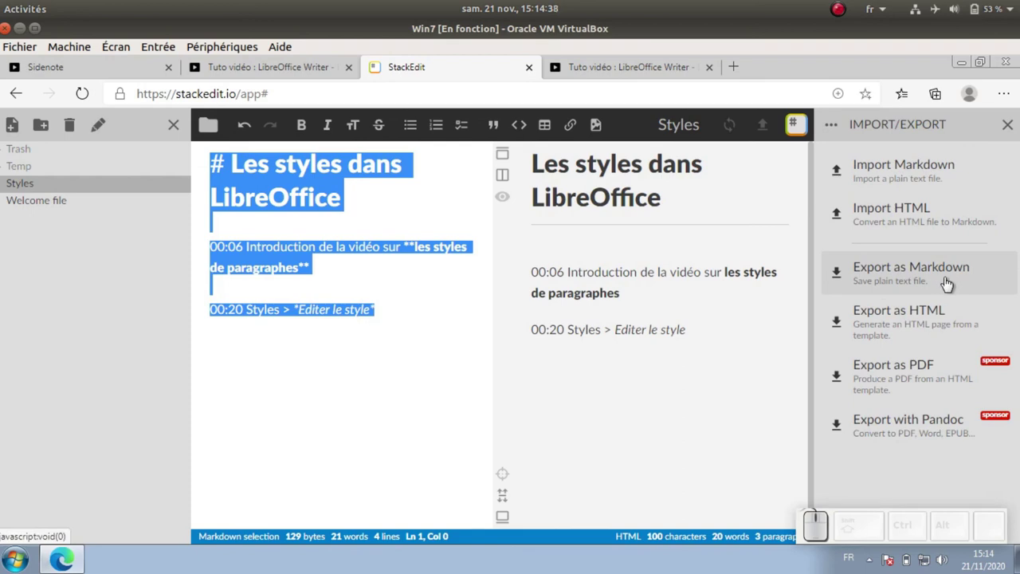
{"action": "left_click", "coordinate": [247, 72]}
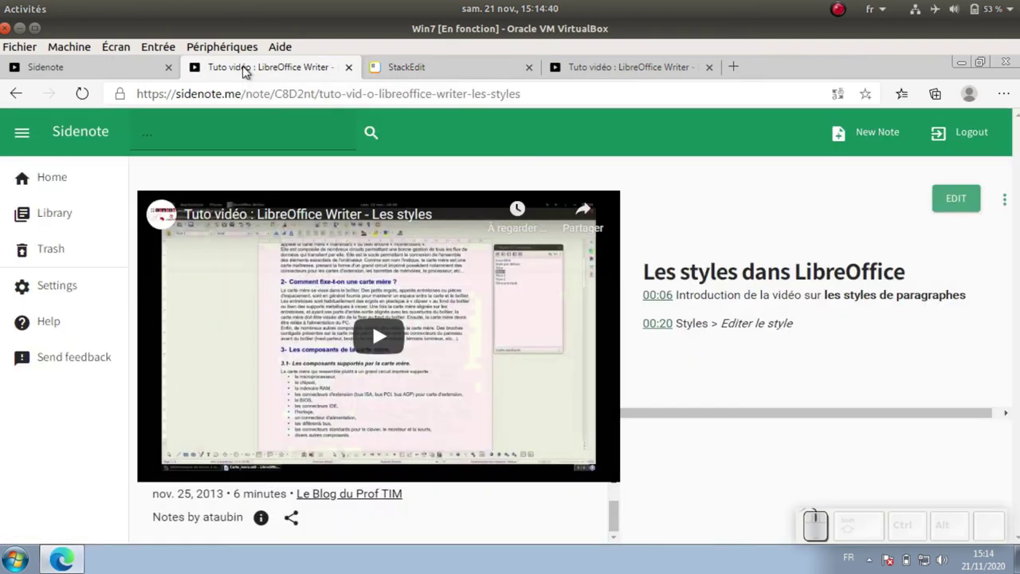